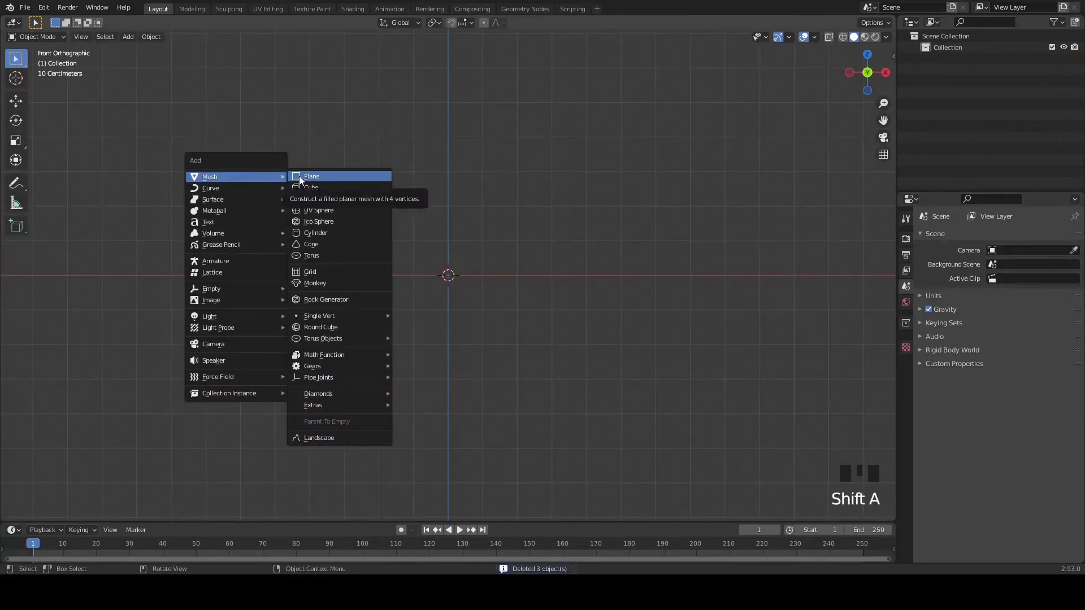
Step: Rotate the torus 90° on X so it stands upright, then enter Edit Mode on its mesh
{"action": "scroll", "scroll_direction": "up", "scroll_amount": 3}
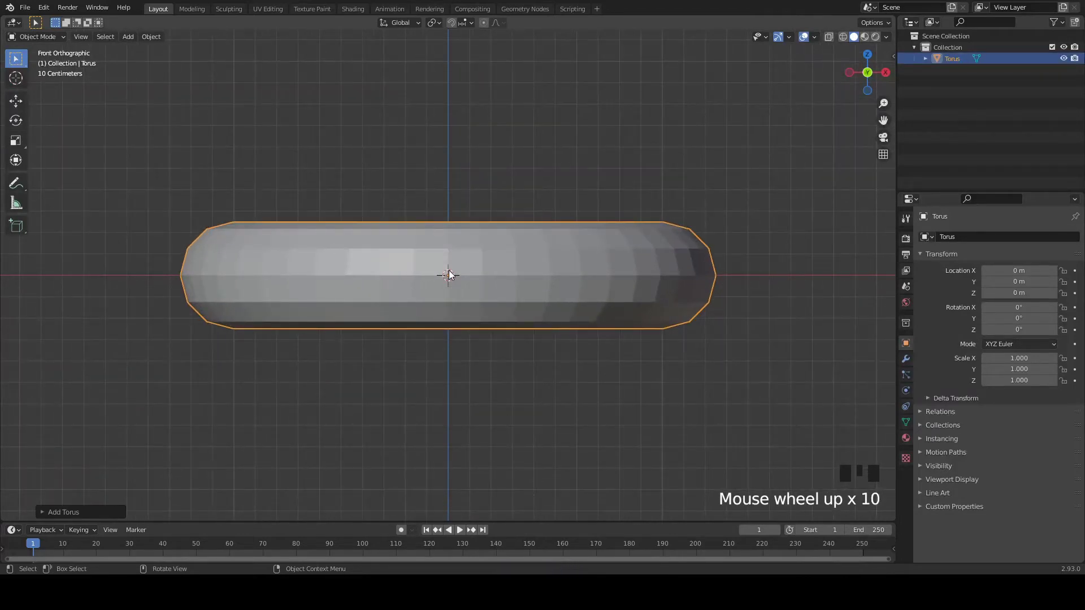
{"action": "key", "text": "r"}
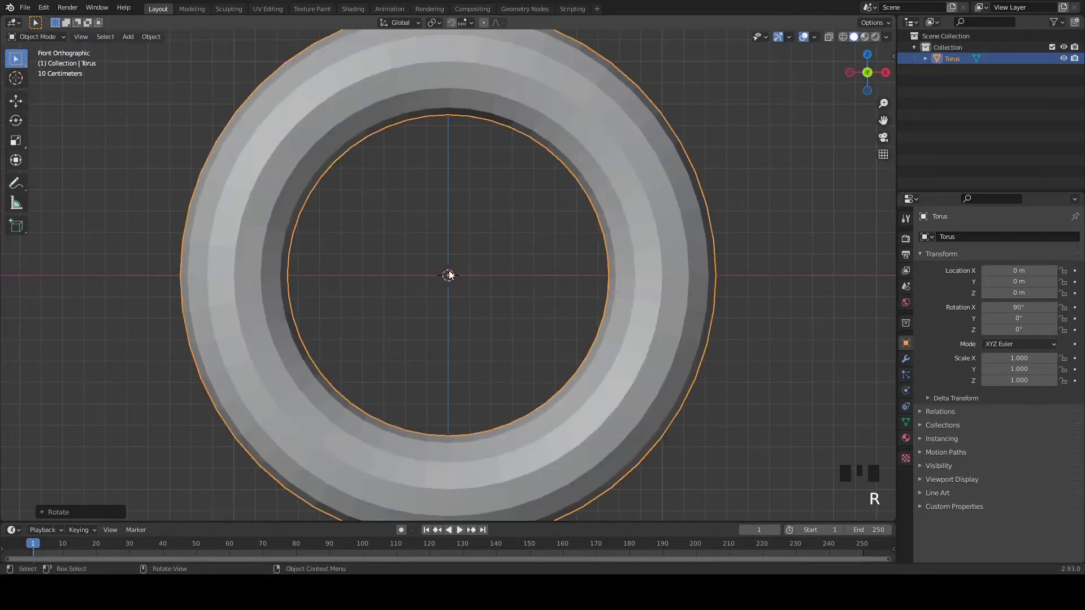
{"action": "key", "text": "Tab"}
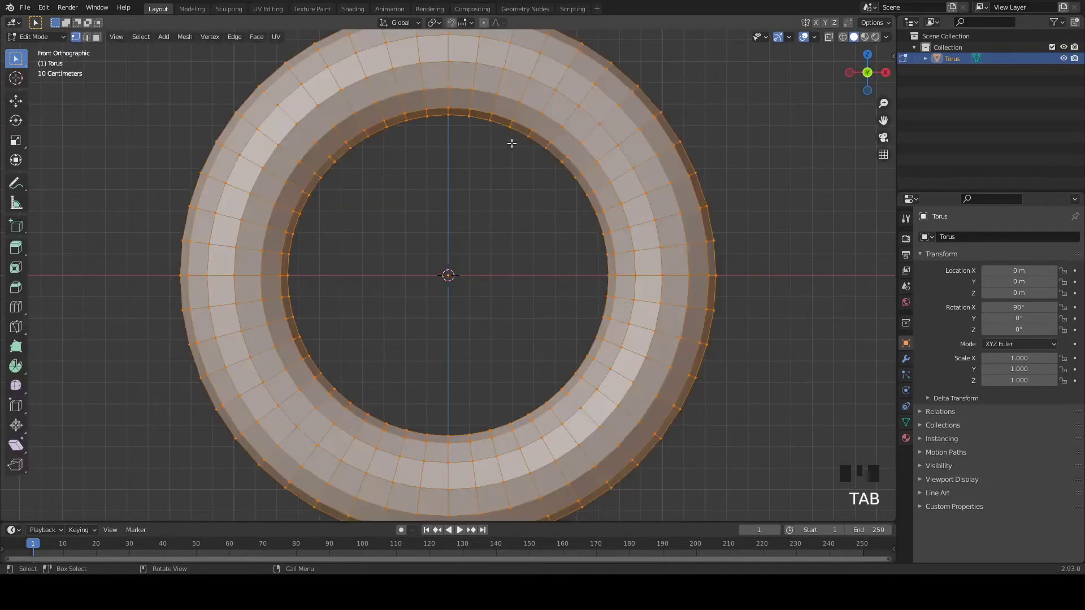
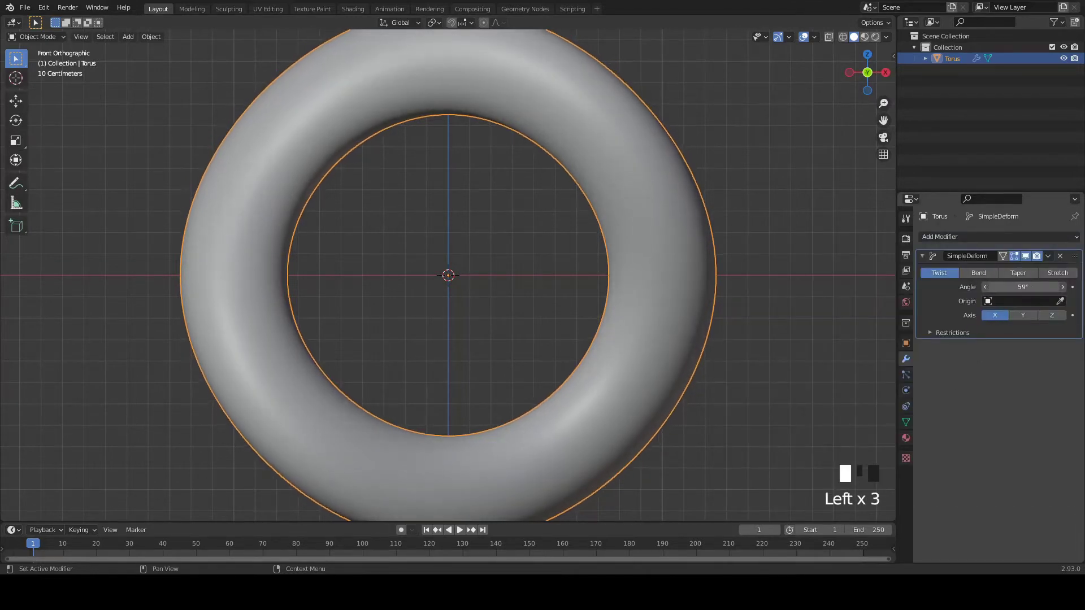
Step: Increase the Simple Deform twist angle on the smooth torus and check the loop from the right side
{"action": "scroll", "scroll_direction": "down", "scroll_amount": 3}
{"action": "left_click_drag", "start_coordinate": [671, 303], "coordinate": [579, 315]}
{"action": "key", "text": "KP_3"}
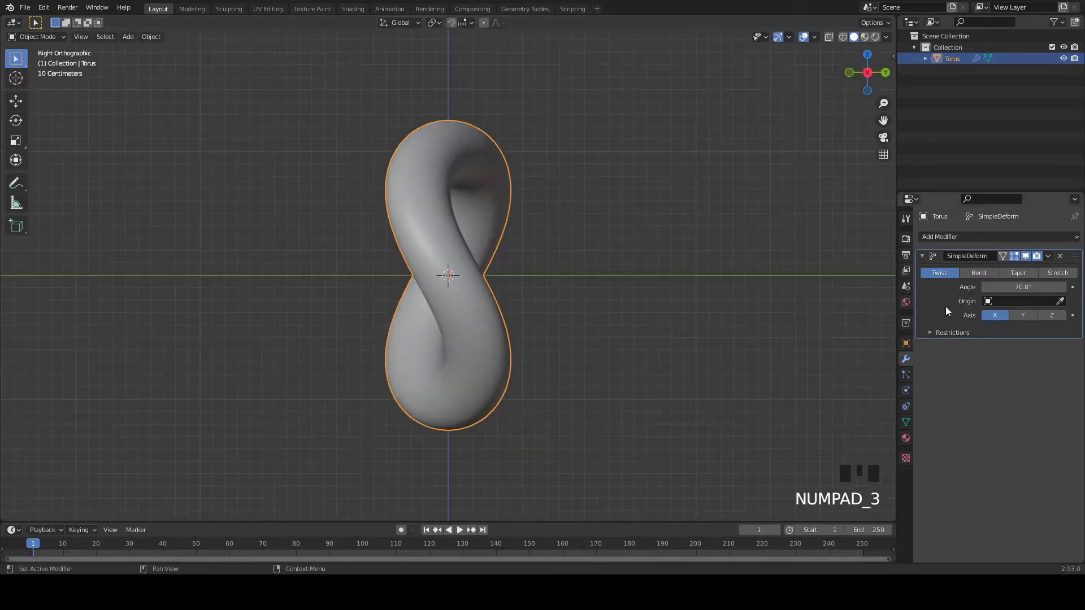
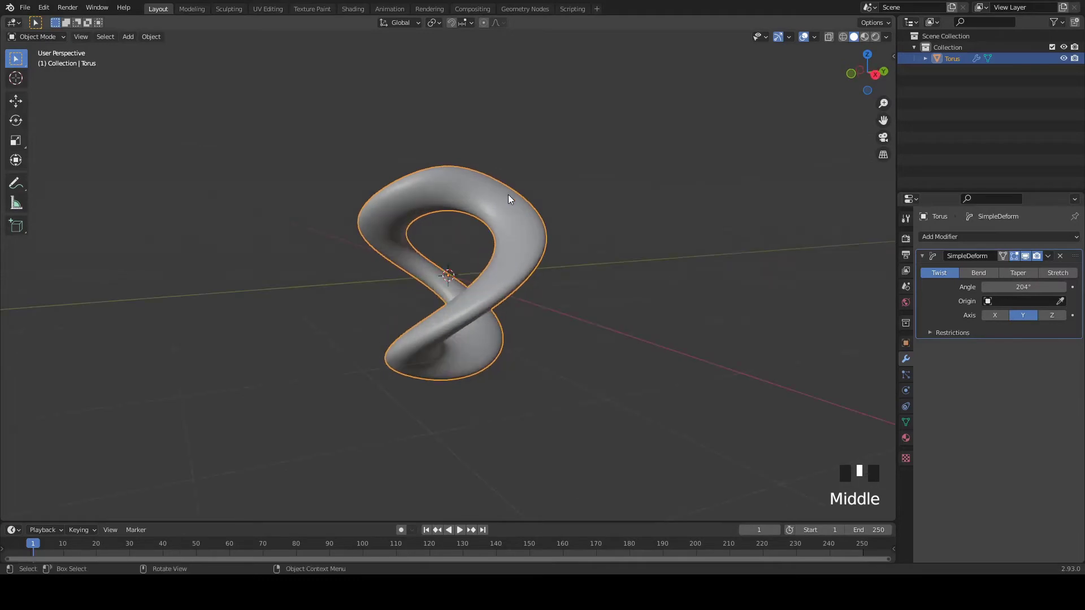
Step: Lower the twisted torus so its bottom rests at the origin and add a ground plane beneath it
{"action": "key", "text": "g"}
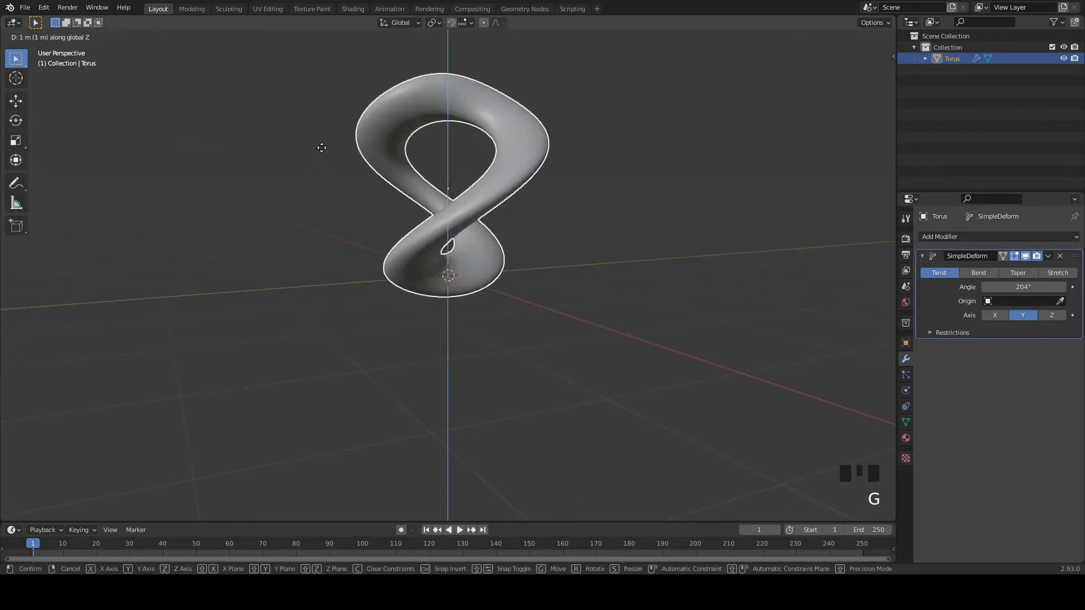
{"action": "key", "text": "KP_1"}
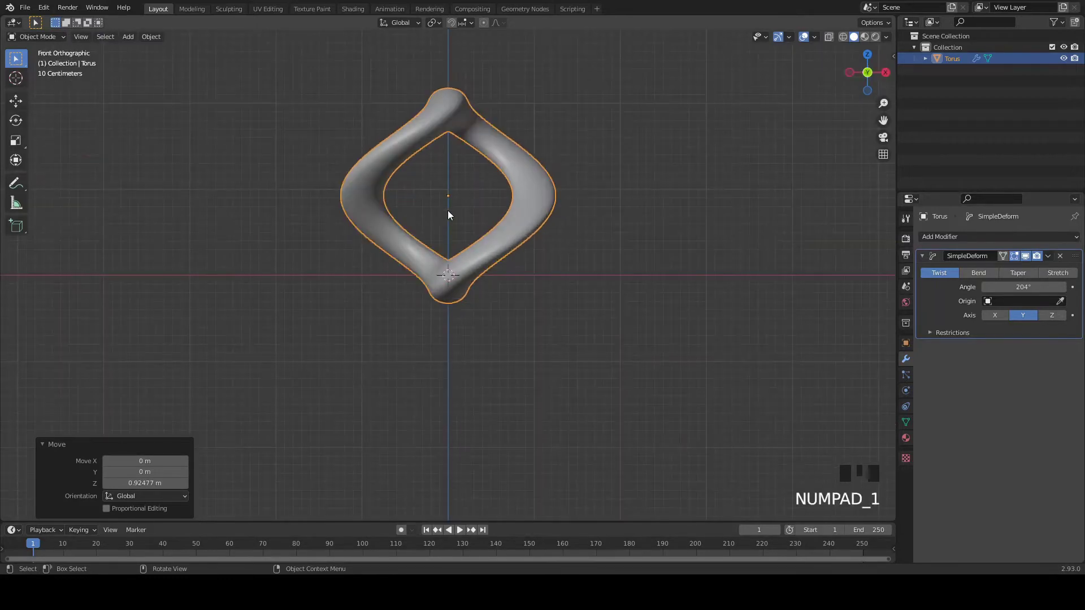
{"action": "key", "text": "g"}
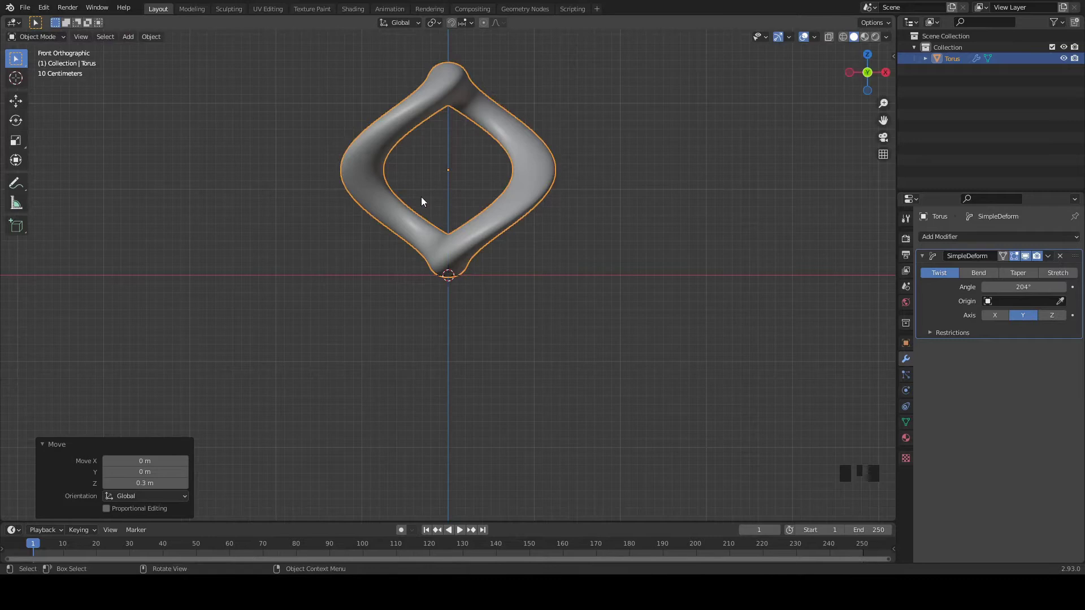
{"action": "key", "text": "shift+a"}
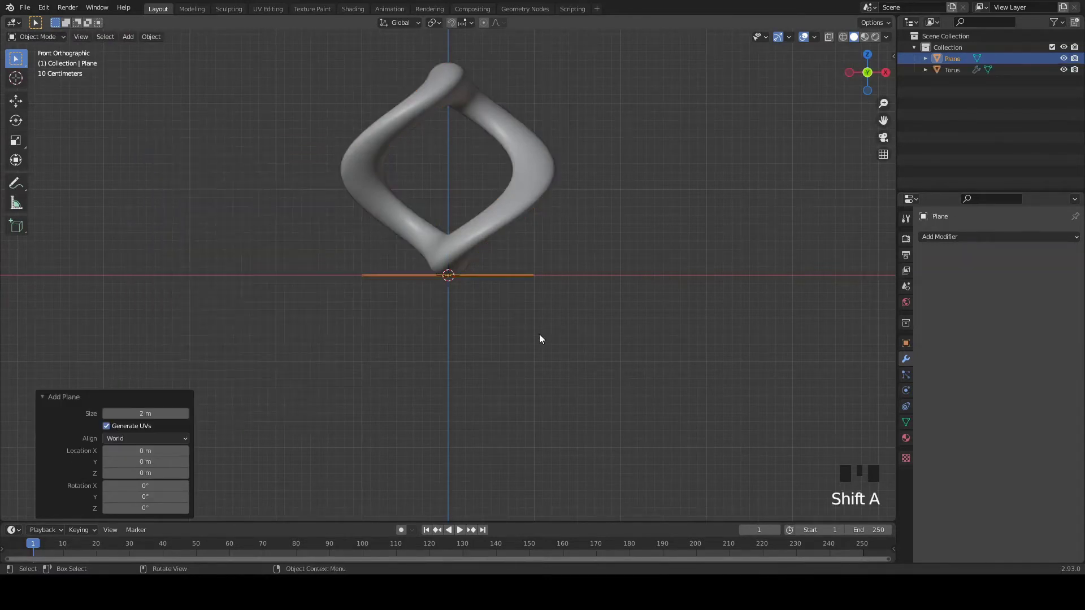
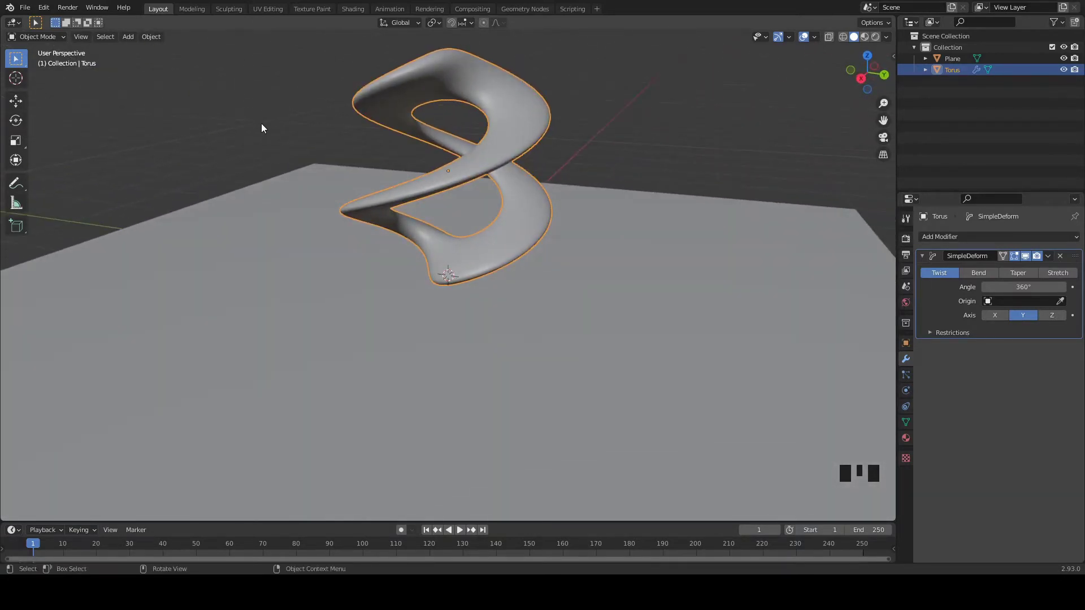
Step: Add a camera aligned to the current viewpoint and save the file
{"action": "key", "text": "shift+a"}
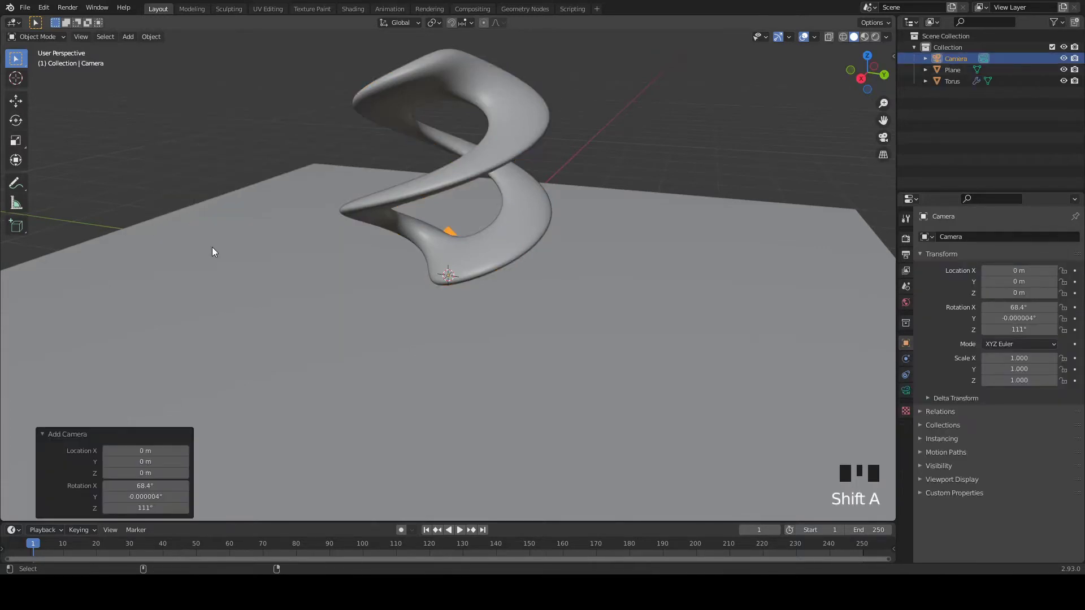
{"action": "key", "text": "ctrl+alt+KP_0"}
{"action": "key", "text": "g"}
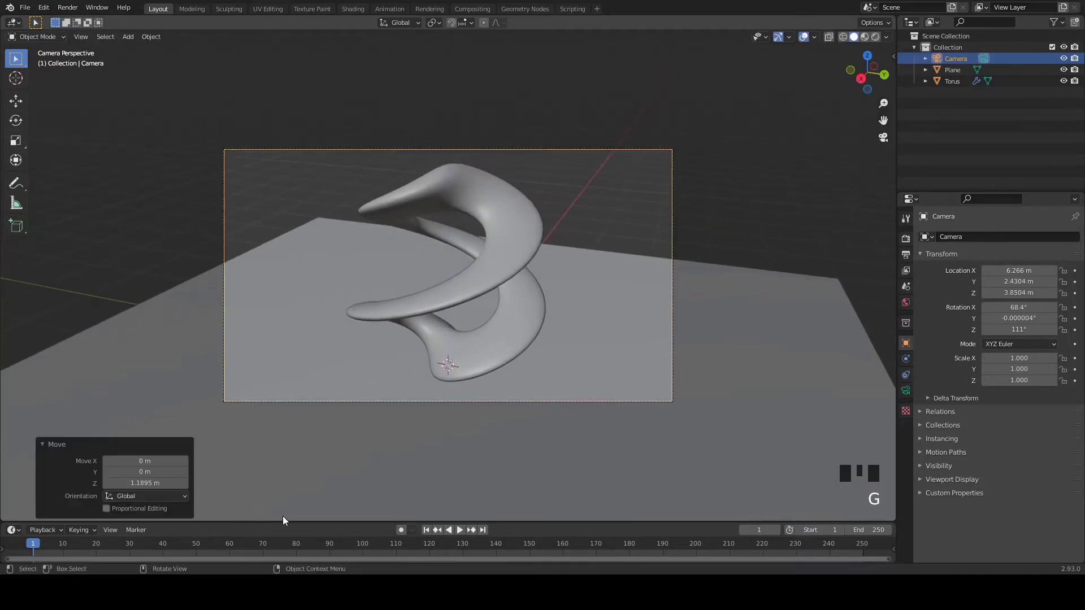
{"action": "key", "text": "ctrl+s"}
Step: Reposition the ground plane and scale it 15 times into a wide floor filling the background
{"action": "left_click", "coordinate": [616, 422]}
{"action": "key", "text": "g"}
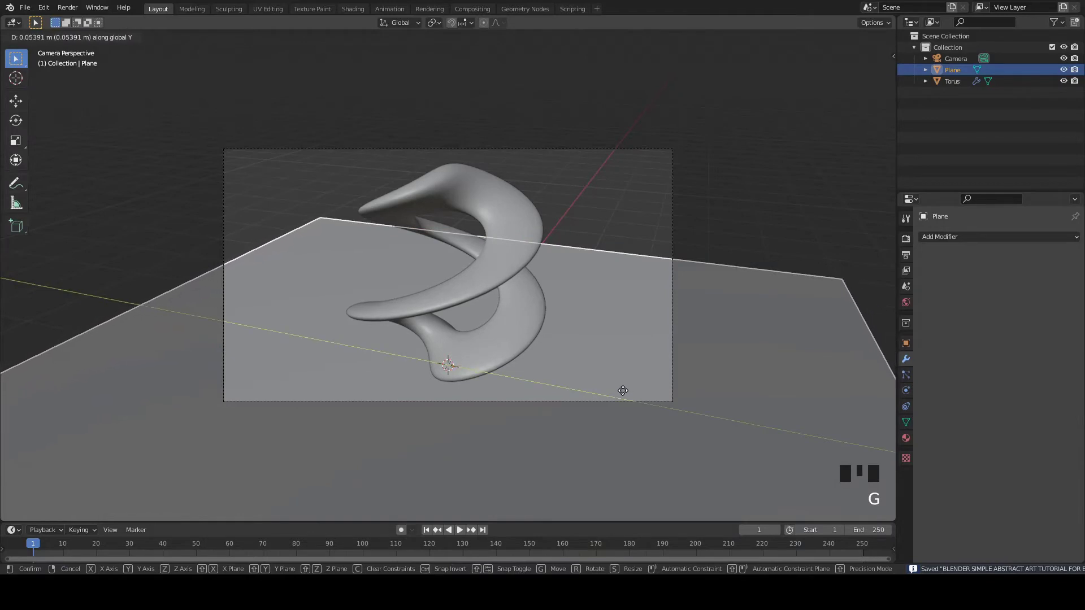
{"action": "key", "text": "g"}
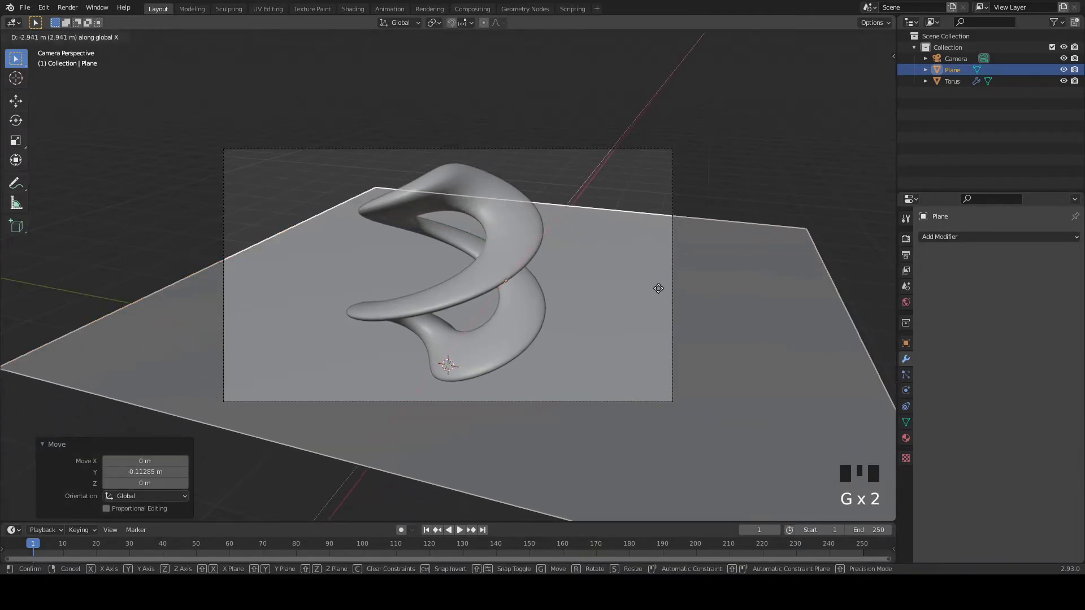
{"action": "key", "text": "s"}
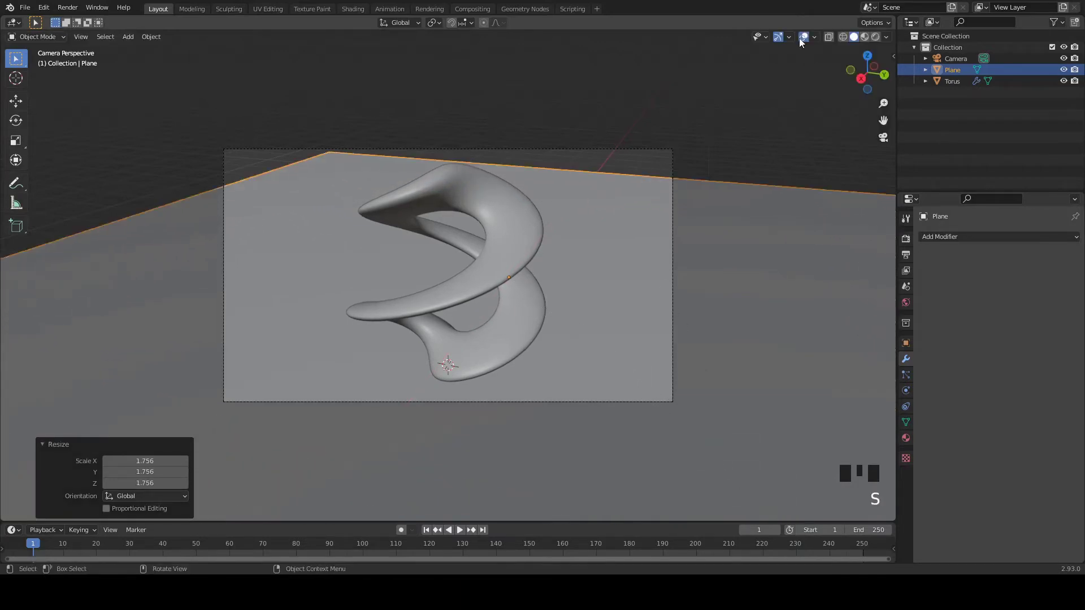
{"action": "key", "text": "ctrl+z"}
{"action": "key", "text": "s"}
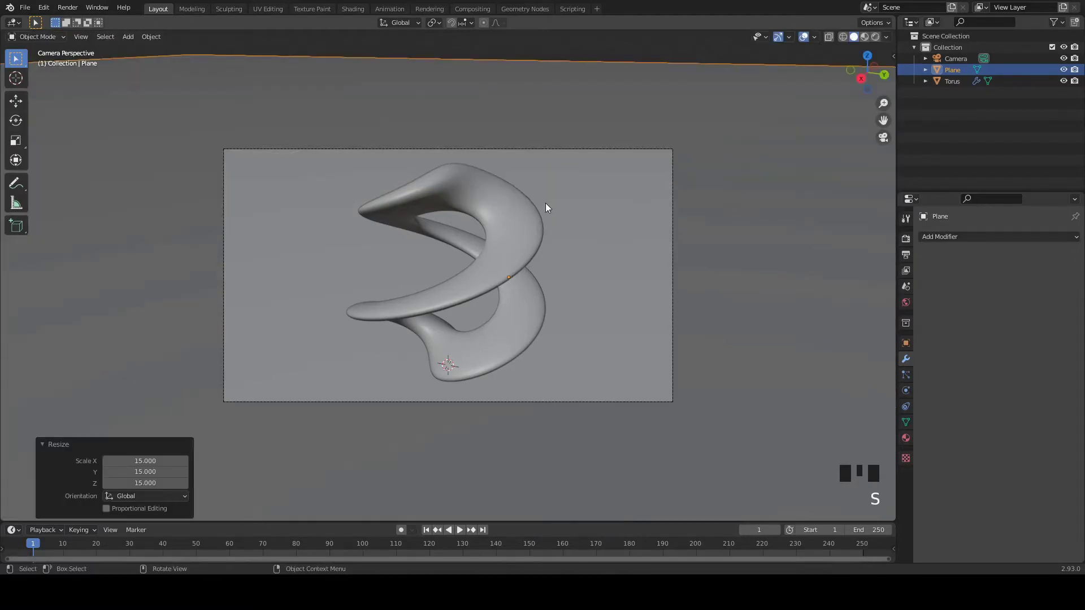
{"action": "scroll", "scroll_direction": "up", "scroll_amount": 3}
{"action": "scroll", "scroll_direction": "down", "scroll_amount": 3}
Step: Add an area light high above the sculpture and duplicate it twice onto opposite sides along Y
{"action": "key", "text": "ctrl+s"}
{"action": "key", "text": "shift+a"}
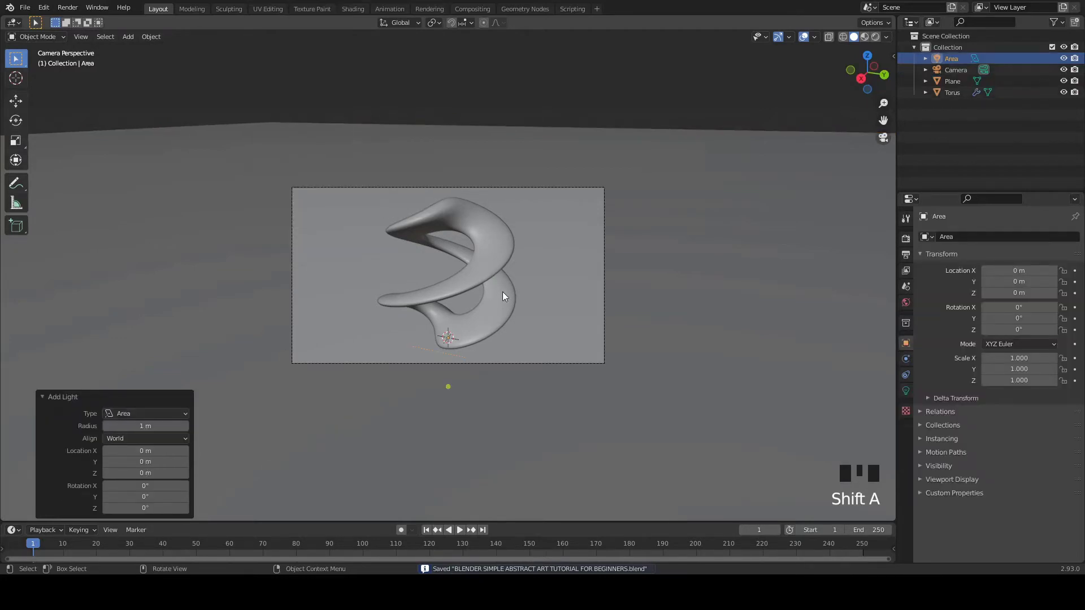
{"action": "key", "text": "g"}
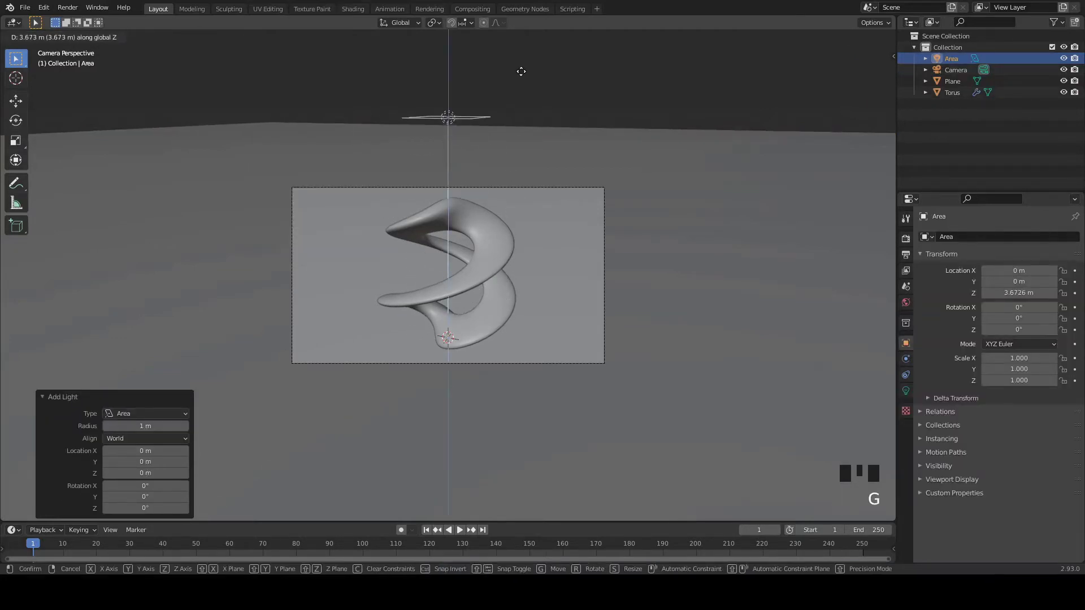
{"action": "scroll", "scroll_direction": "up", "scroll_amount": 3}
{"action": "key", "text": "shift+d"}
{"action": "key", "text": "g"}
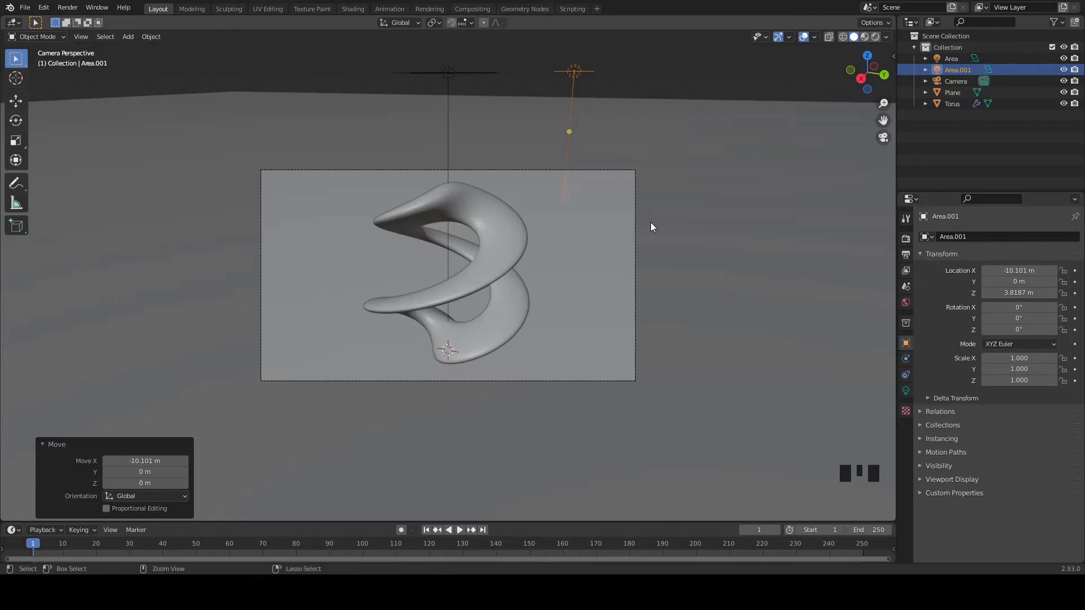
{"action": "key", "text": "ctrl+z"}
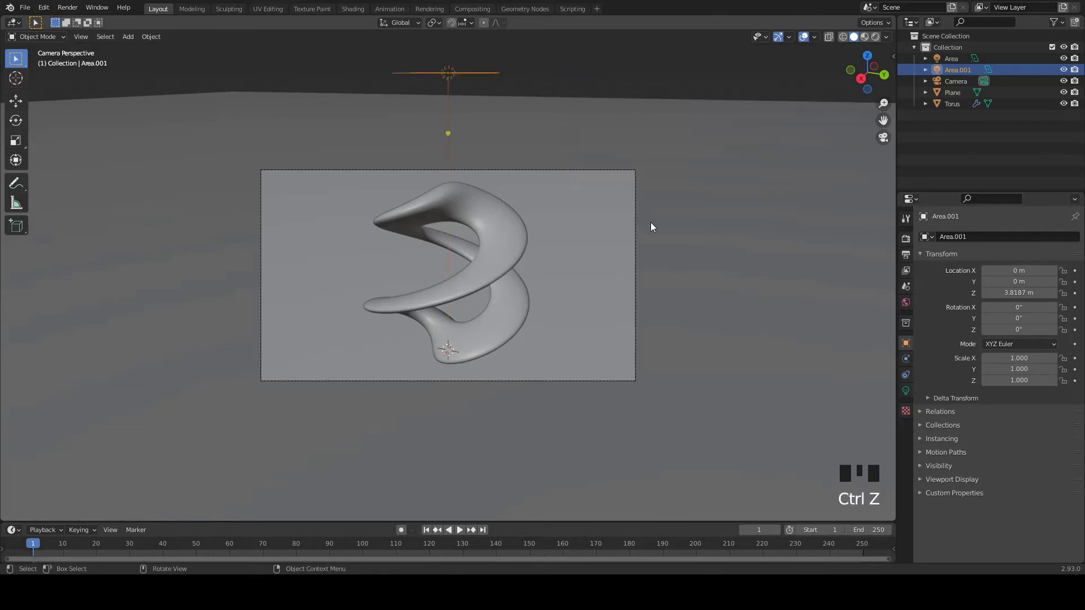
{"action": "key", "text": "g"}
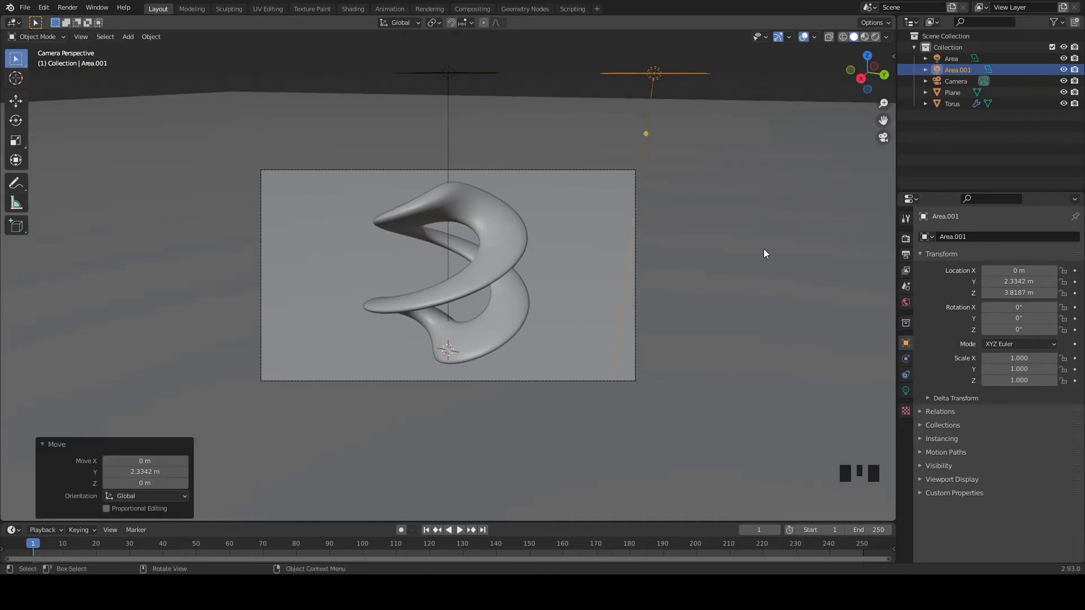
{"action": "key", "text": "shift+d"}
{"action": "key", "text": "g"}
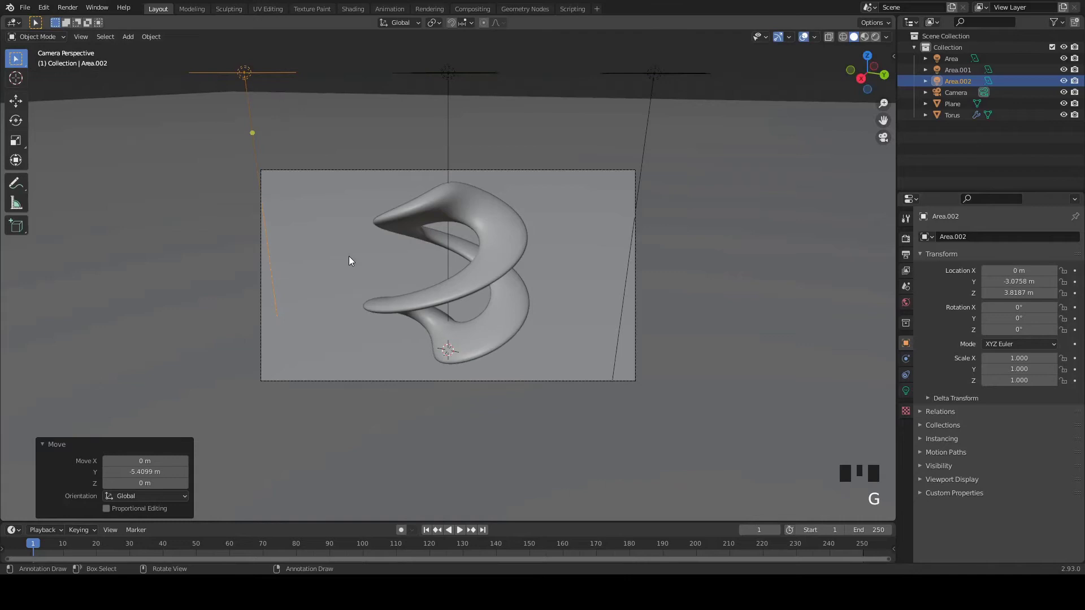
Step: From the side view, tilt both side lights on X toward the torus, then return to camera view
{"action": "key", "text": "KP_3"}
{"action": "scroll", "scroll_direction": "down", "scroll_amount": 3}
{"action": "scroll", "scroll_direction": "down", "scroll_amount": 3}
{"action": "key", "text": "r"}
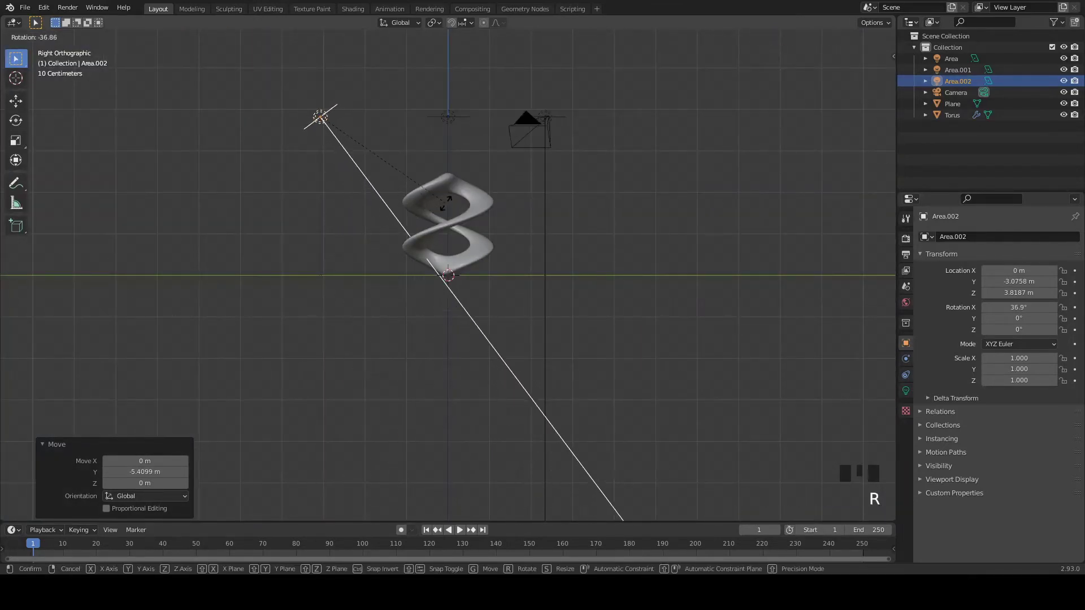
{"action": "left_click", "coordinate": [550, 175]}
{"action": "key", "text": "r"}
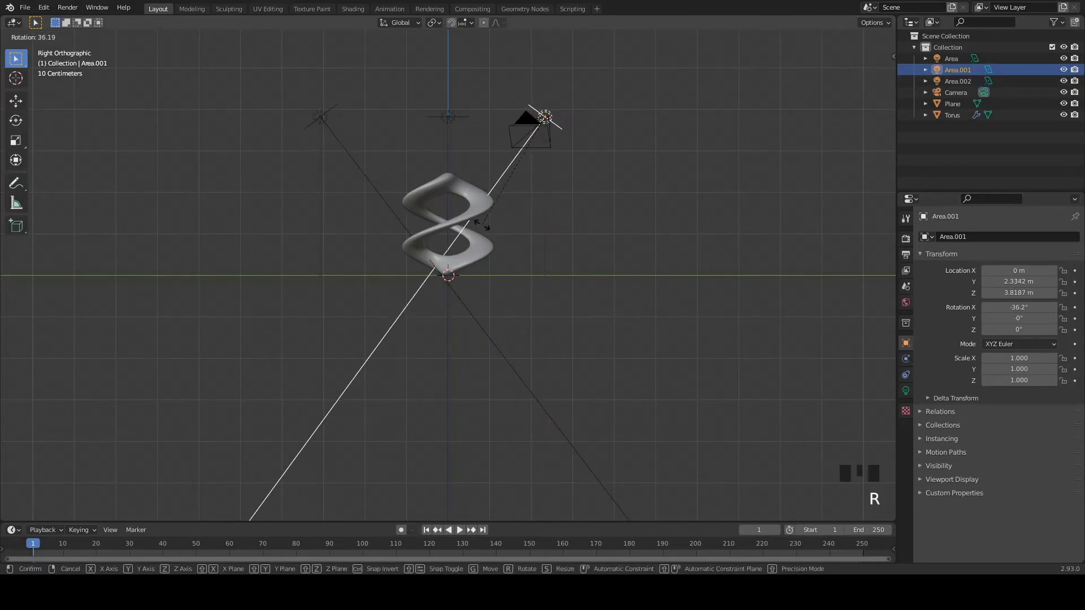
{"action": "key", "text": "ctrl+s"}
{"action": "key", "text": "KP_0"}
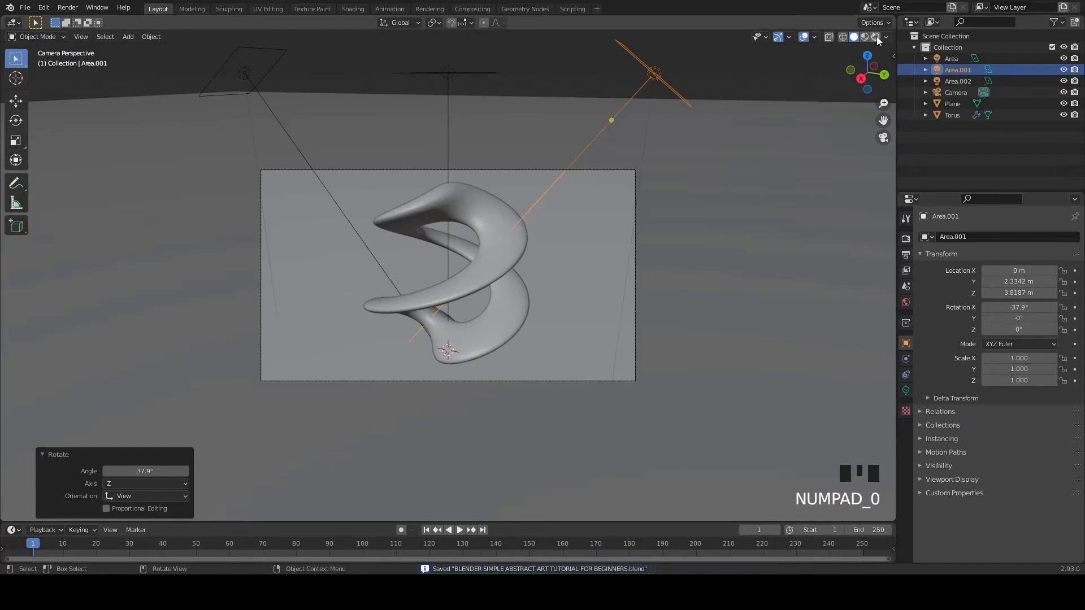
Step: Darken the world background colour to black
{"action": "left_click_drag", "start_coordinate": [881, 42], "coordinate": [909, 308]}
{"action": "left_click_drag", "start_coordinate": [1014, 313], "coordinate": [1062, 272]}
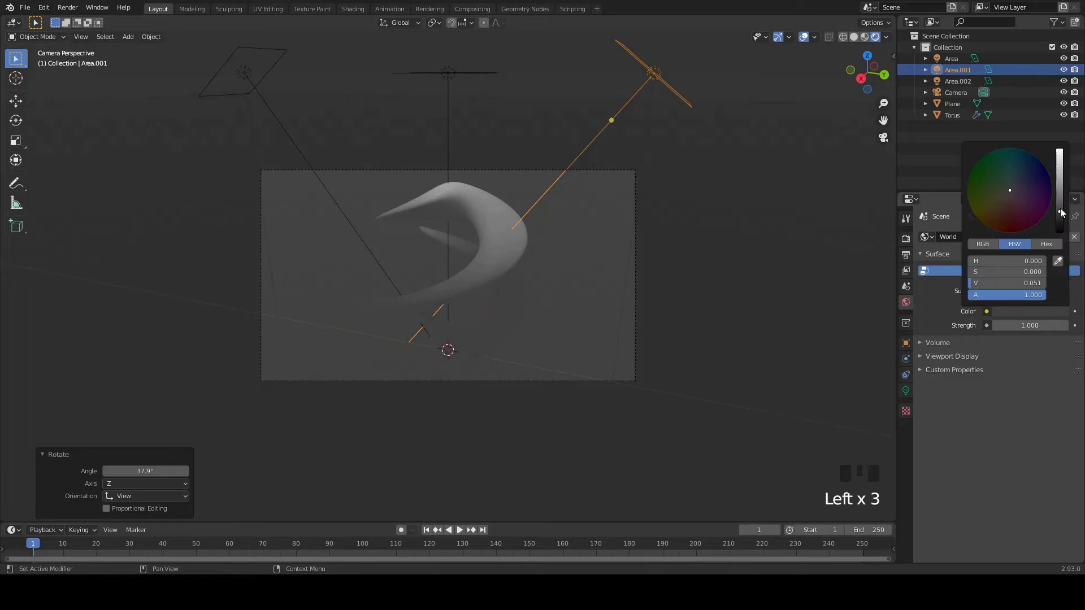
{"action": "left_click", "coordinate": [904, 241]}
{"action": "left_click_drag", "start_coordinate": [999, 242], "coordinate": [860, 42]}
{"action": "left_click_drag", "start_coordinate": [935, 522], "coordinate": [948, 483]}
Step: Enable adaptive sampling in the render settings and expand the denoising options
{"action": "scroll", "scroll_direction": "down", "scroll_amount": 3}
{"action": "left_click_drag", "start_coordinate": [1010, 503], "coordinate": [935, 242]}
{"action": "scroll", "scroll_direction": "up", "scroll_amount": 3}
{"action": "left_click_drag", "start_coordinate": [1008, 239], "coordinate": [995, 283]}
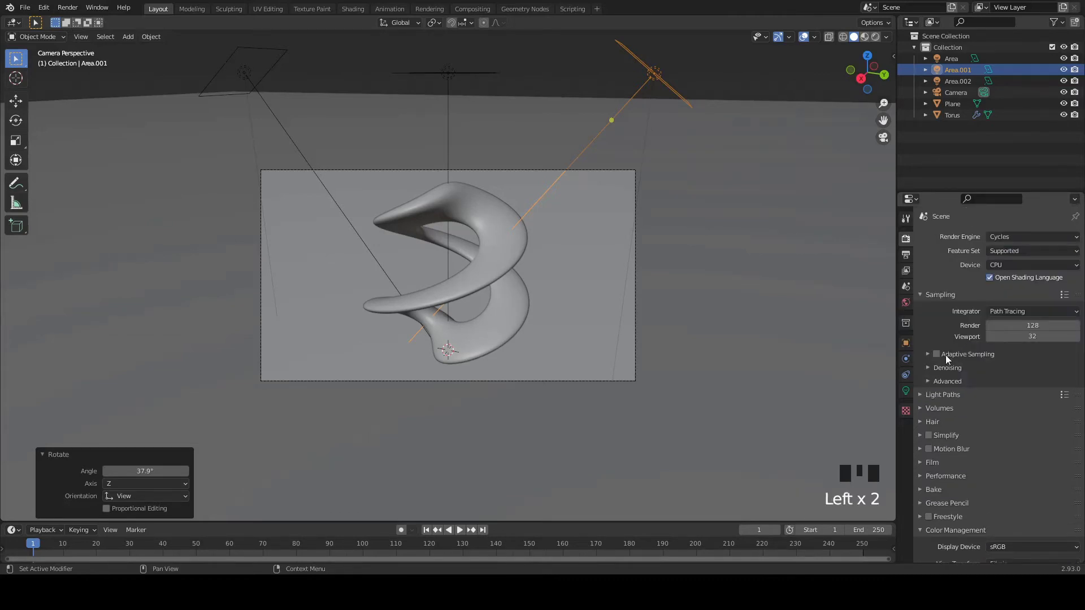
{"action": "left_click", "coordinate": [942, 358]}
{"action": "left_click_drag", "start_coordinate": [935, 369], "coordinate": [994, 409]}
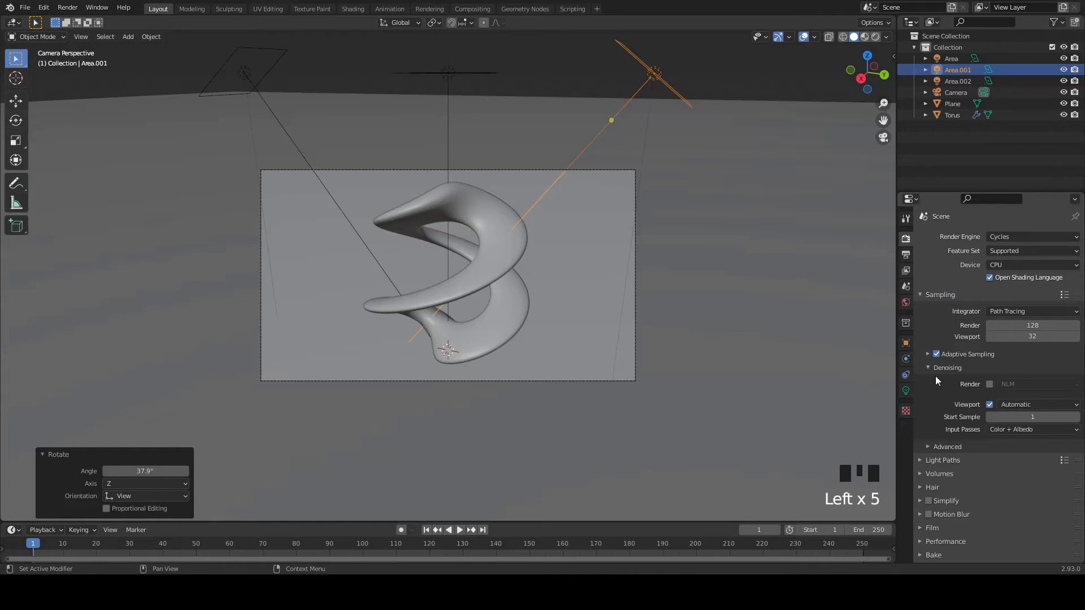
{"action": "left_click", "coordinate": [932, 375]}
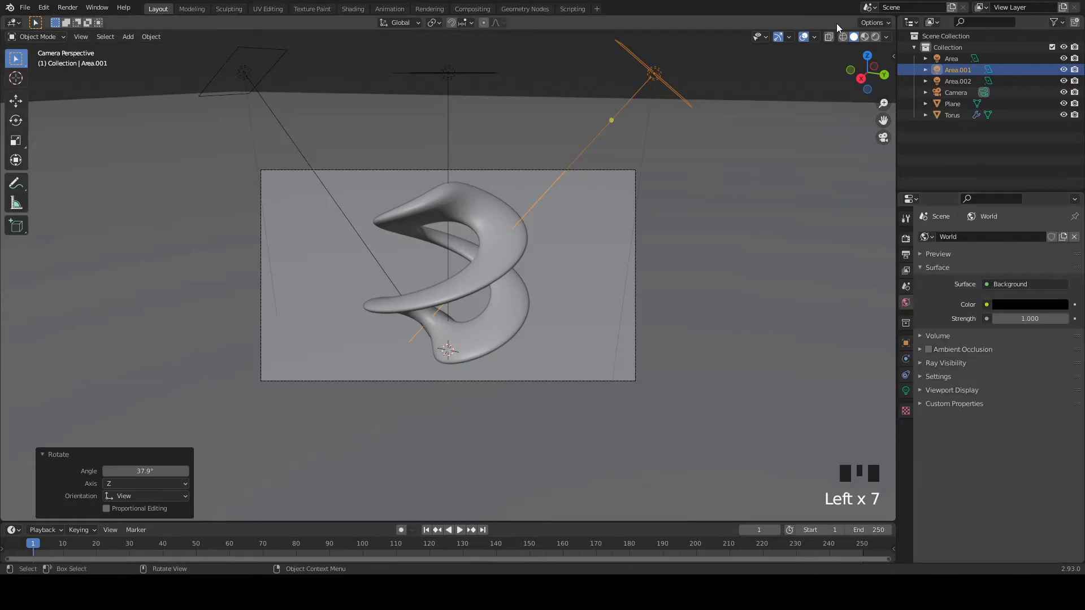
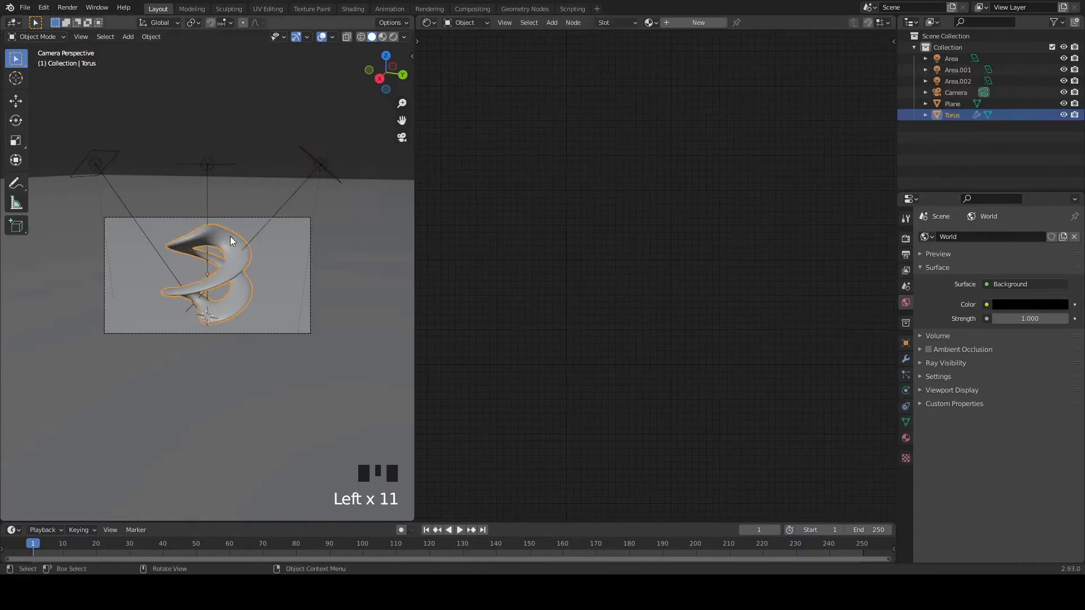
Step: Give the torus a new material with a gradient texture feeding a colour ramp into Base Color
{"action": "left_click_drag", "start_coordinate": [685, 25], "coordinate": [624, 194]}
{"action": "middle_click", "coordinate": [624, 194]}
{"action": "scroll", "scroll_direction": "up", "scroll_amount": 3}
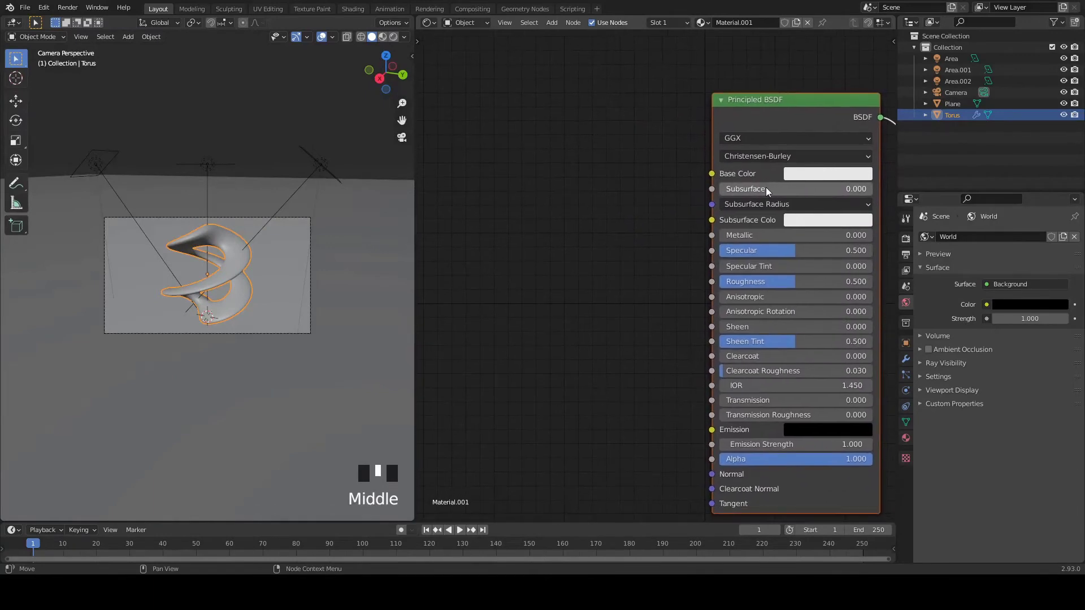
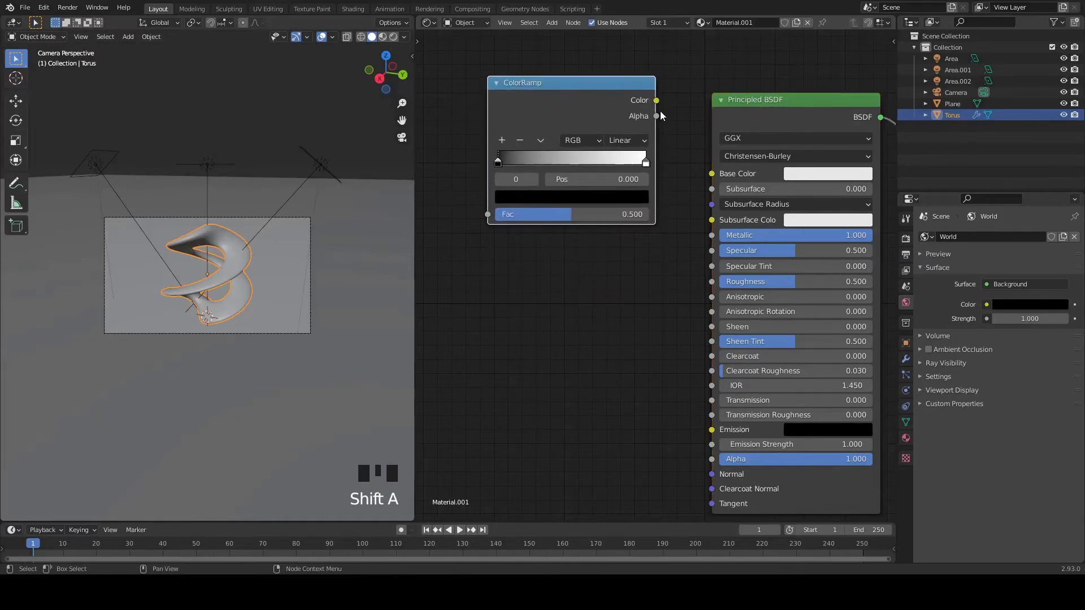
{"action": "left_click_drag", "start_coordinate": [661, 105], "coordinate": [553, 132]}
{"action": "left_click_drag", "start_coordinate": [553, 133], "coordinate": [538, 114]}
{"action": "key", "text": "shift+a"}
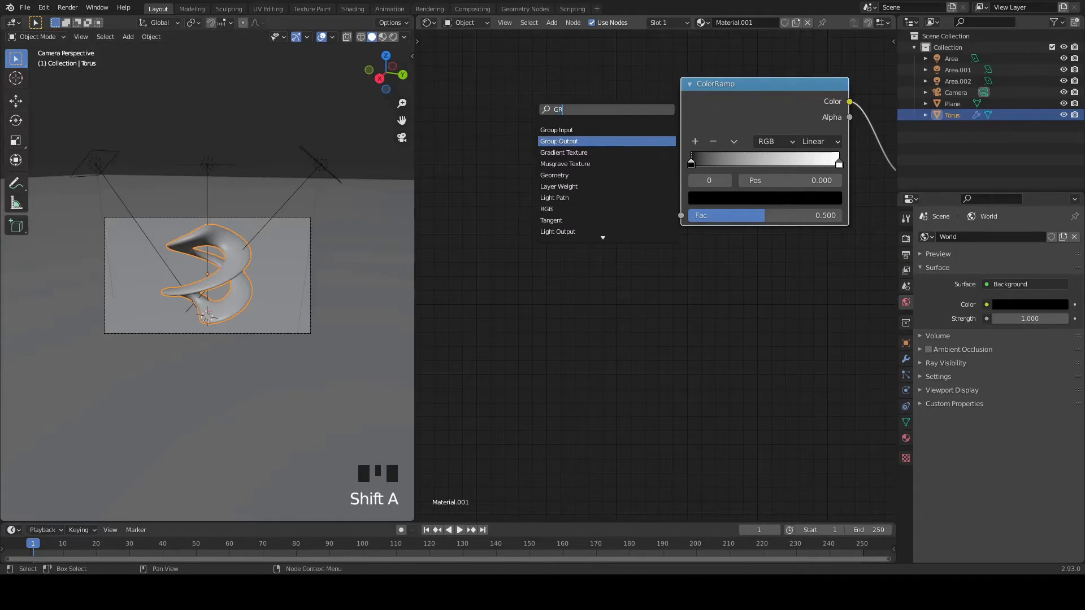
{"action": "left_click_drag", "start_coordinate": [572, 107], "coordinate": [759, 211]}
{"action": "key", "text": "ctrl+s"}
{"action": "left_click", "coordinate": [773, 204]}
Step: Set ramp stops blue to pink with purple at the middle, green at a quarter and blue at three quarters
{"action": "left_click", "coordinate": [808, 202]}
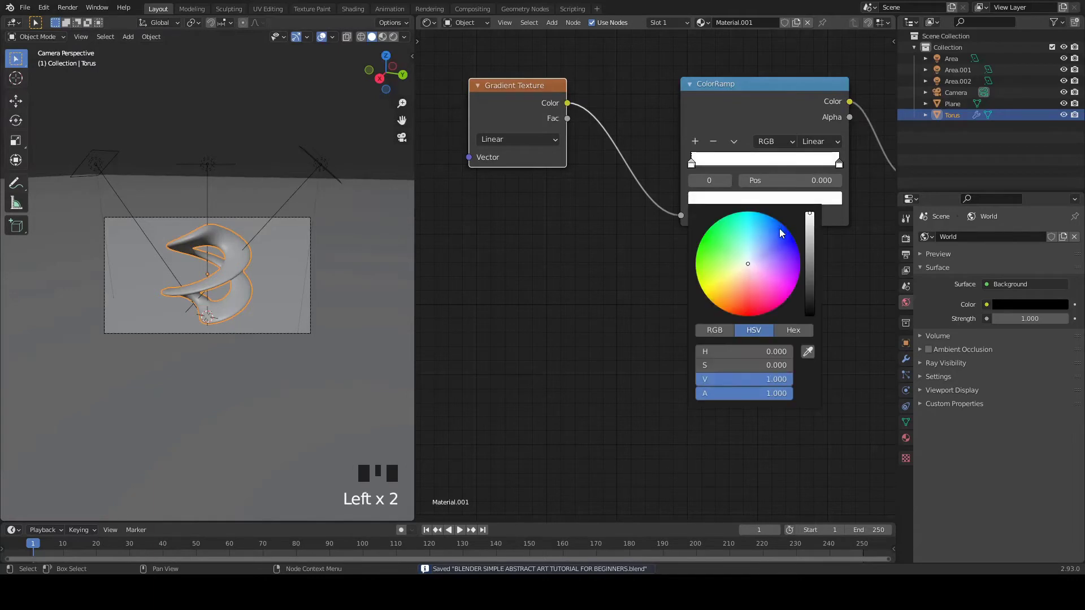
{"action": "left_click", "coordinate": [847, 168]}
{"action": "left_click_drag", "start_coordinate": [840, 169], "coordinate": [804, 200]}
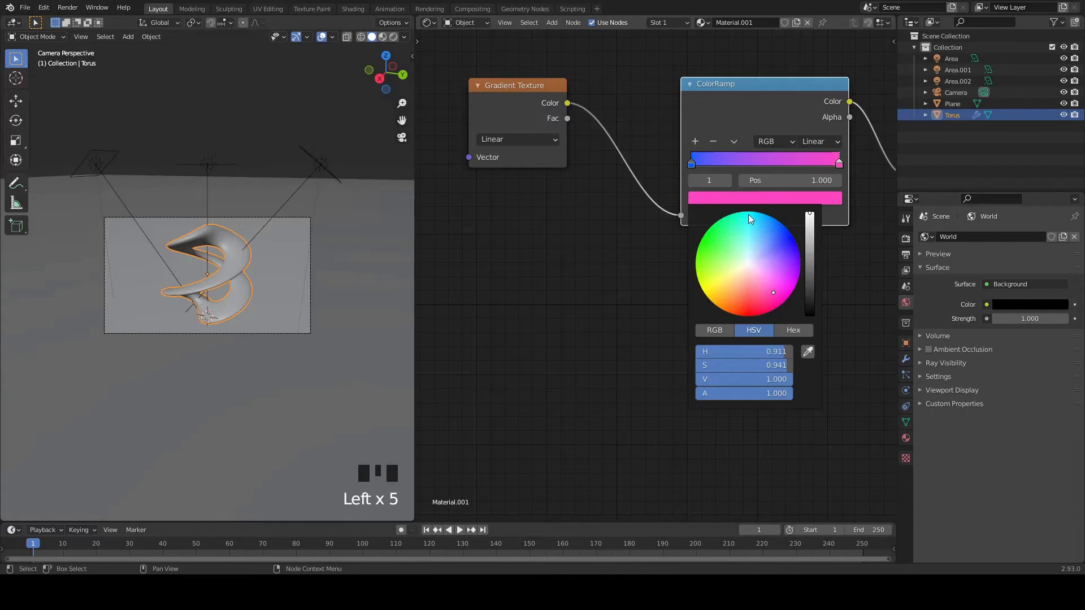
{"action": "left_click_drag", "start_coordinate": [703, 144], "coordinate": [757, 203]}
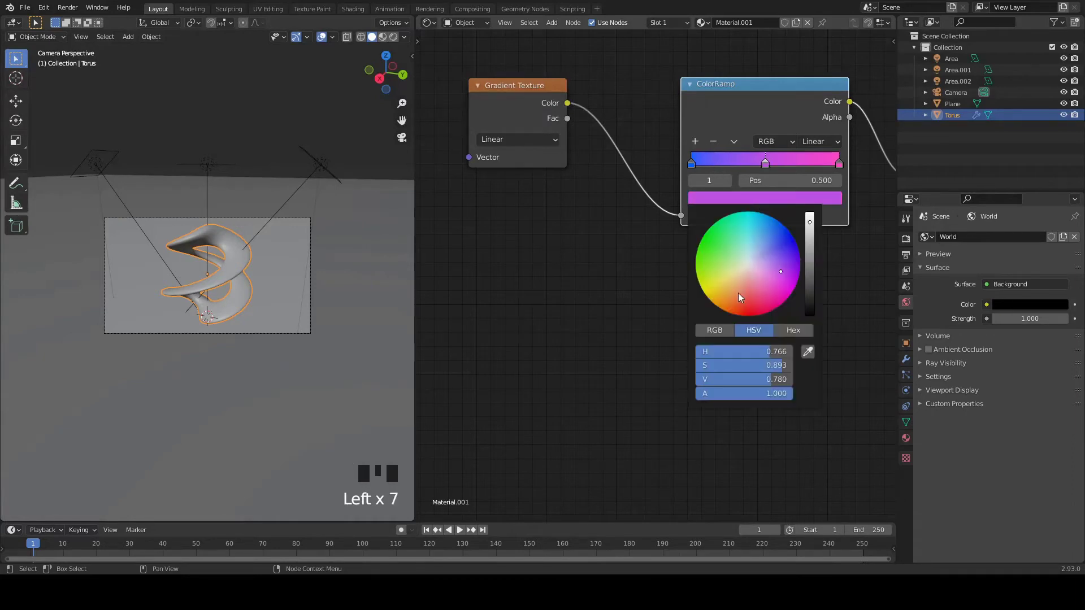
{"action": "left_click_drag", "start_coordinate": [693, 139], "coordinate": [740, 207]}
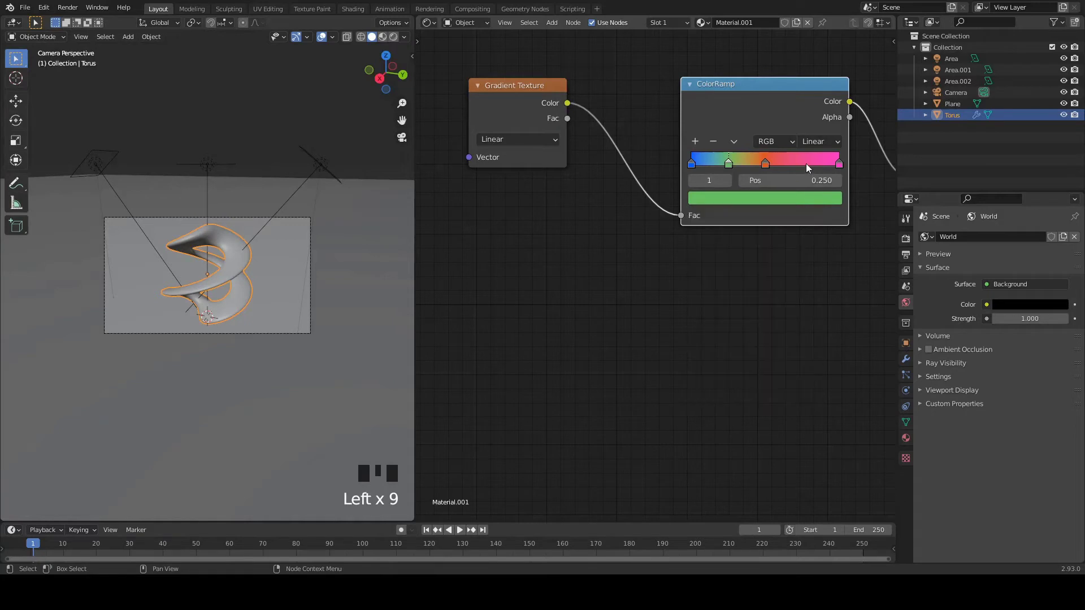
{"action": "left_click_drag", "start_coordinate": [840, 165], "coordinate": [775, 205]}
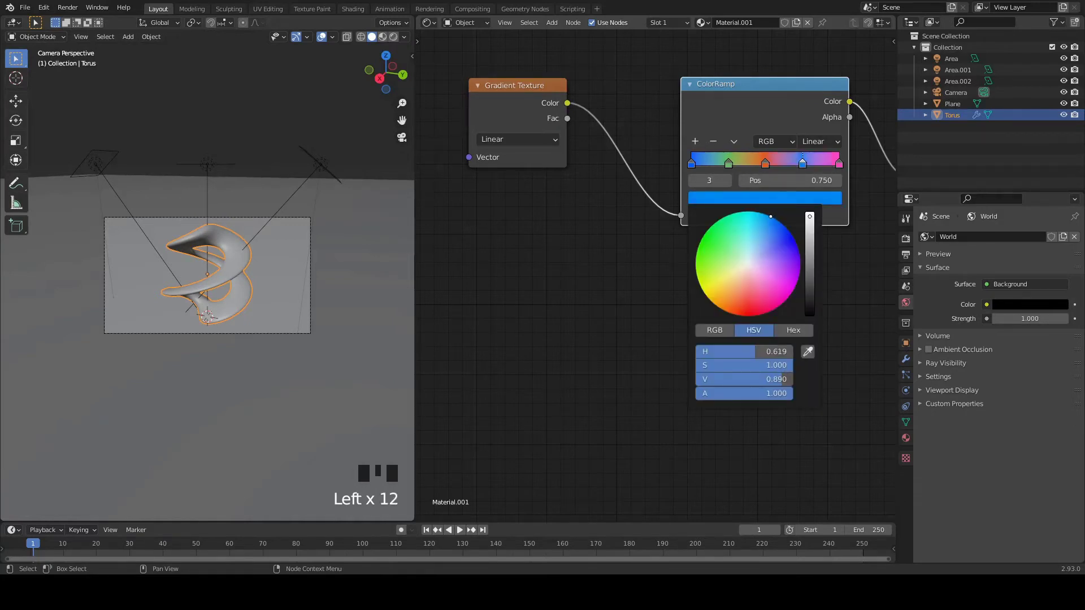
Step: Tweak the blue stop, switch the viewport to rendered shading and save
{"action": "scroll", "scroll_direction": "up", "scroll_amount": 3}
{"action": "scroll", "scroll_direction": "down", "scroll_amount": 3}
{"action": "left_click", "coordinate": [325, 41]}
{"action": "left_click", "coordinate": [298, 41]}
{"action": "left_click_drag", "start_coordinate": [395, 44], "coordinate": [349, 107]}
{"action": "left_click", "coordinate": [372, 40]}
{"action": "key", "text": "ctrl+s"}
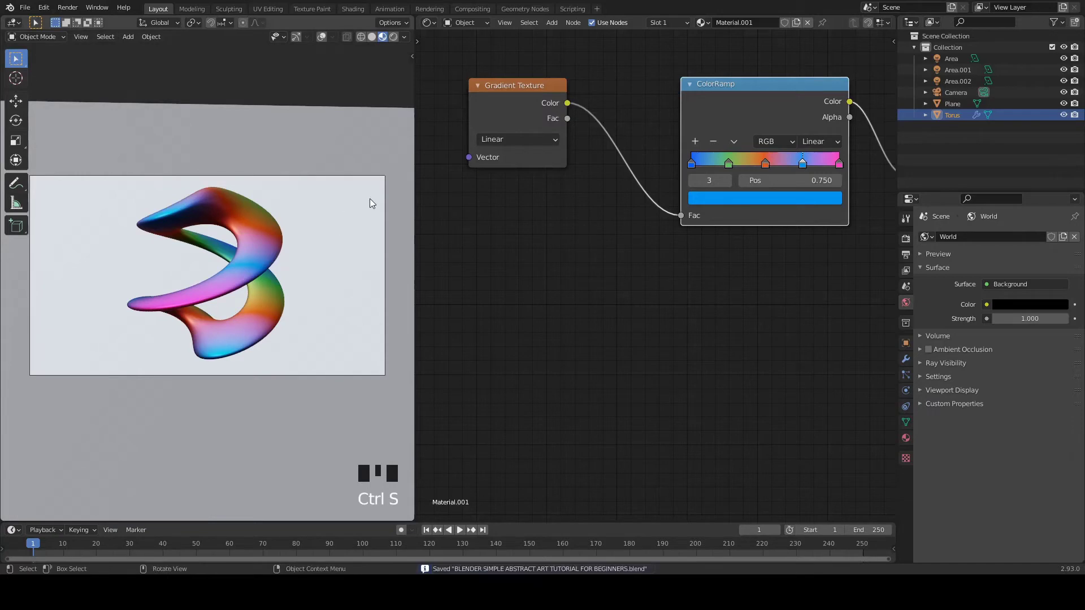
Step: Reselect the torus and bring its material nodes into view in the Shader Editor
{"action": "left_click", "coordinate": [958, 63]}
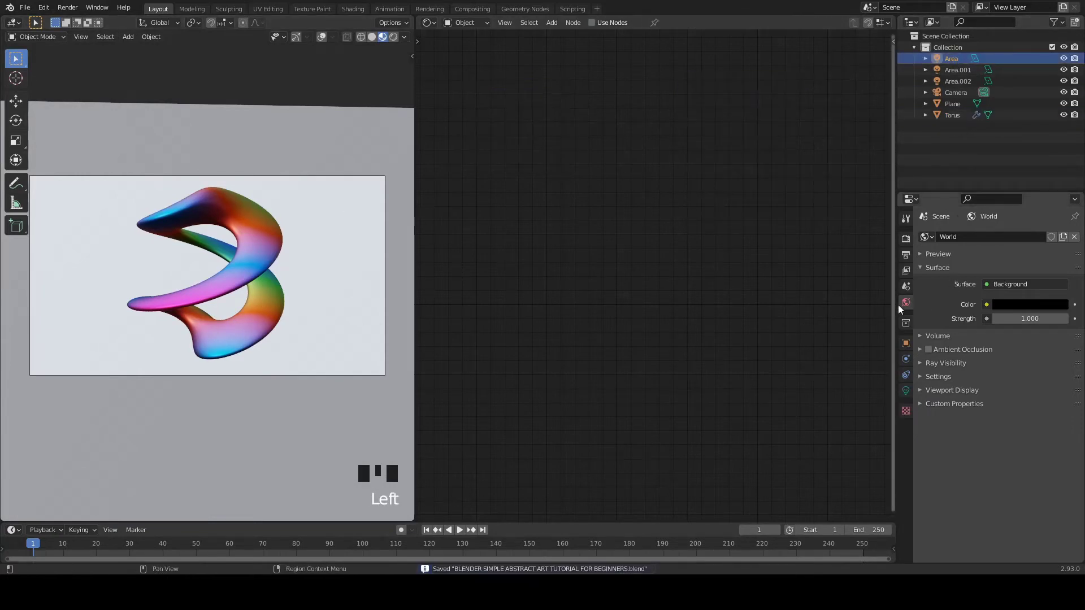
{"action": "left_click_drag", "start_coordinate": [929, 353], "coordinate": [399, 37]}
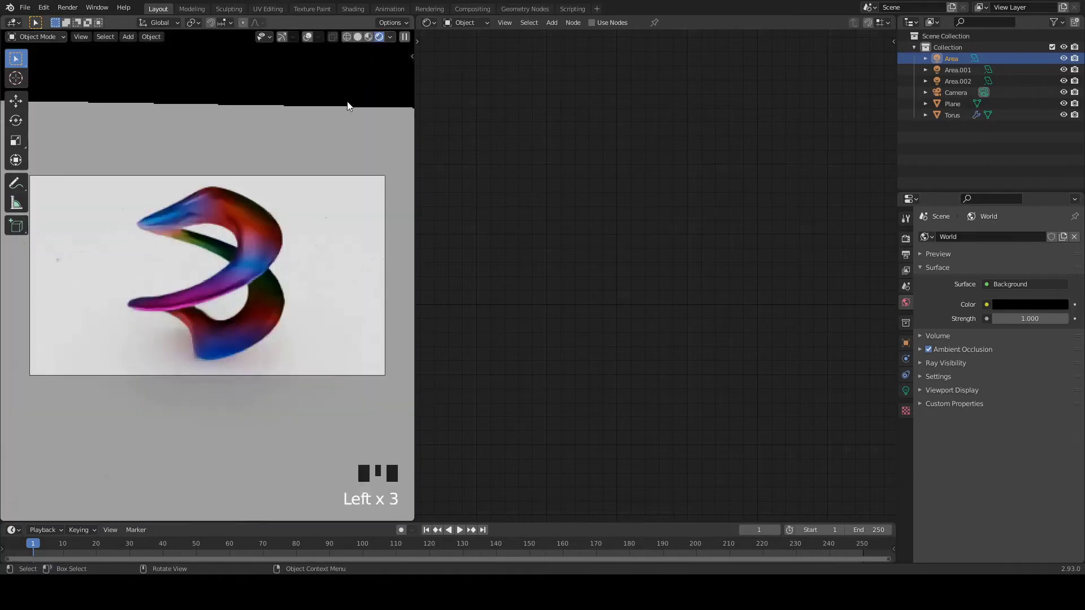
{"action": "key", "text": "ctrl+s"}
{"action": "left_click", "coordinate": [259, 228]}
{"action": "scroll", "scroll_direction": "down", "scroll_amount": 3}
{"action": "left_click_drag", "start_coordinate": [739, 172], "coordinate": [654, 149]}
{"action": "left_click_drag", "start_coordinate": [654, 149], "coordinate": [661, 183]}
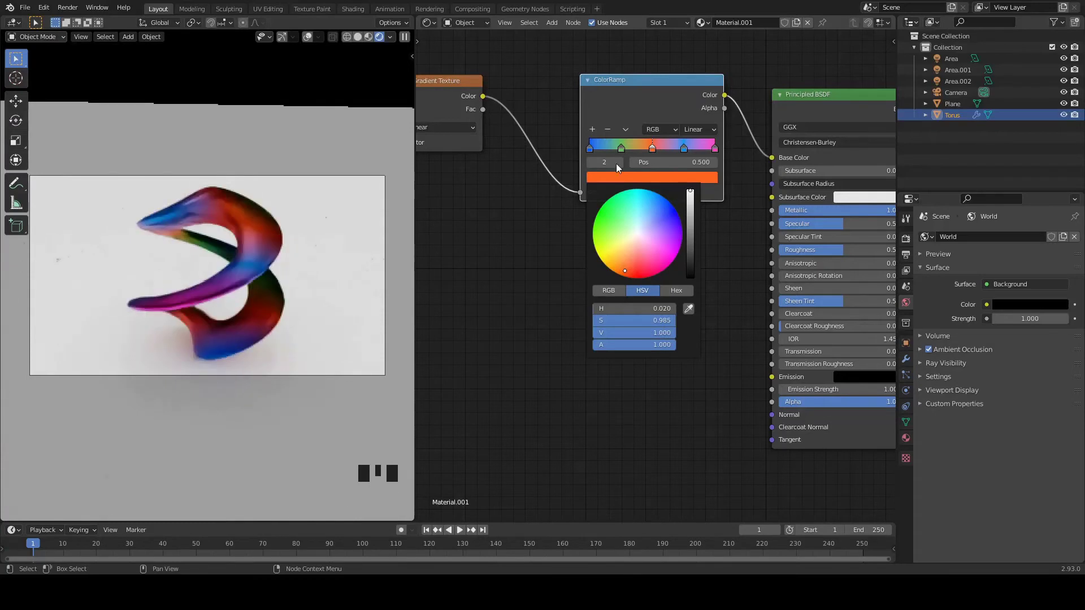
Step: Change the middle ramp stop to orange-red and lower the material's roughness
{"action": "left_click_drag", "start_coordinate": [389, 114], "coordinate": [733, 240]}
{"action": "key", "text": "ctrl+s"}
{"action": "left_click_drag", "start_coordinate": [733, 240], "coordinate": [808, 216]}
{"action": "left_click_drag", "start_coordinate": [808, 215], "coordinate": [295, 179]}
{"action": "scroll", "scroll_direction": "up", "scroll_amount": 3}
{"action": "key", "text": "ctrl+s"}
Step: Refine the blue and green stops and set the last ramp stop to pink
{"action": "left_click", "coordinate": [647, 112]}
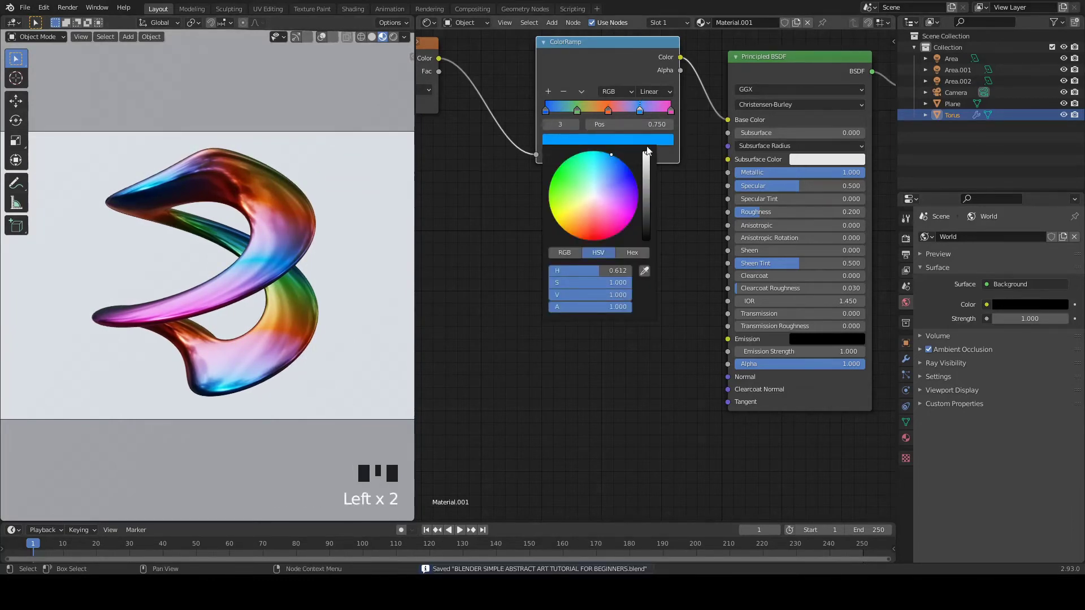
{"action": "left_click_drag", "start_coordinate": [582, 113], "coordinate": [593, 143]}
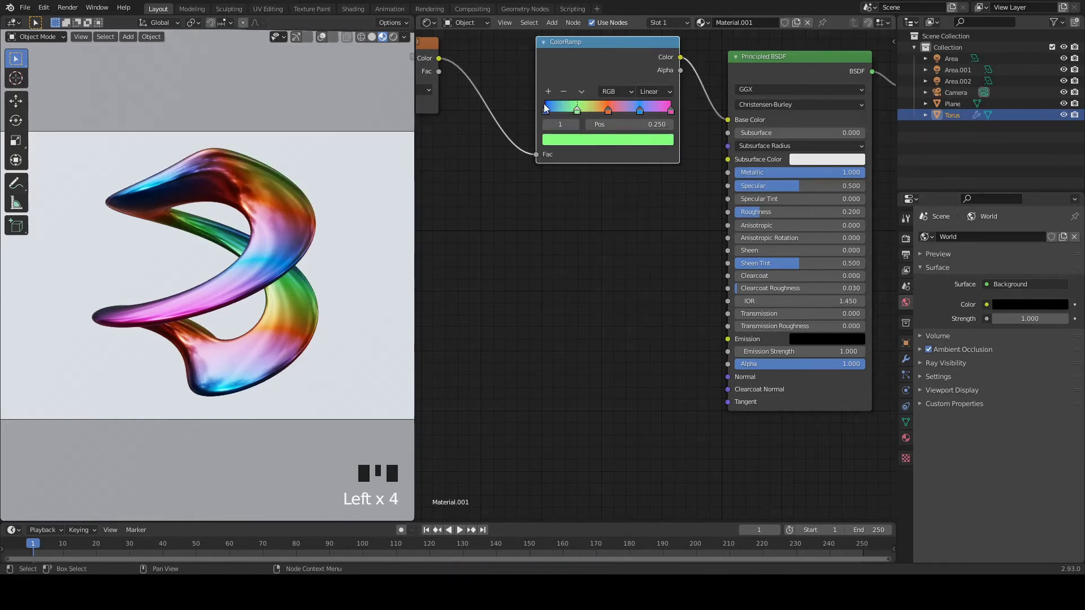
{"action": "left_click_drag", "start_coordinate": [551, 116], "coordinate": [594, 151]}
{"action": "left_click", "coordinate": [595, 147]}
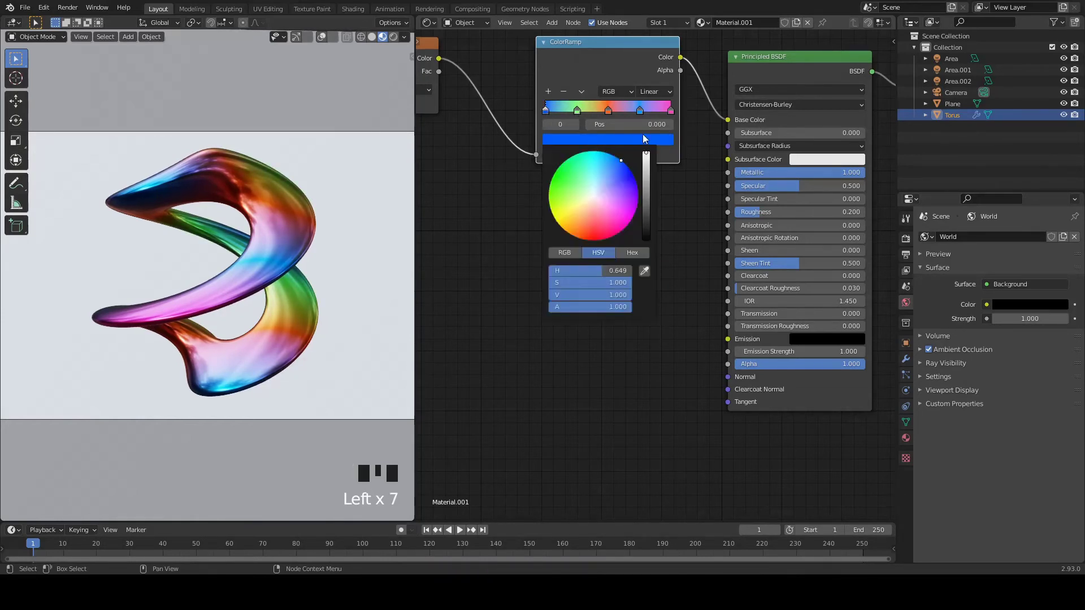
{"action": "left_click", "coordinate": [674, 114]}
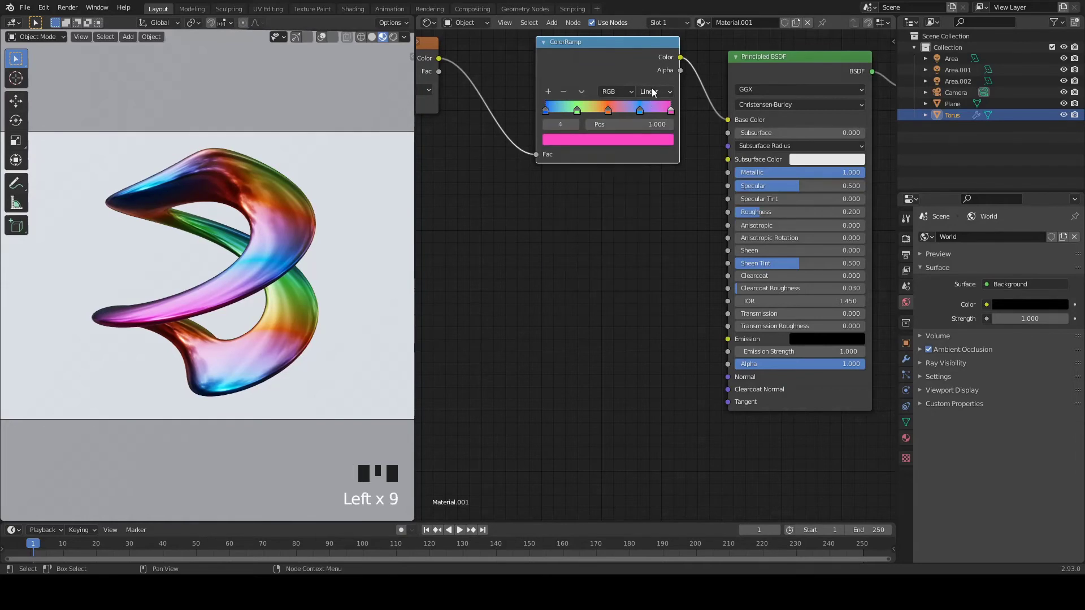
{"action": "left_click_drag", "start_coordinate": [656, 92], "coordinate": [462, 157]}
{"action": "left_click_drag", "start_coordinate": [462, 157], "coordinate": [949, 64]}
{"action": "left_click", "coordinate": [949, 63]}
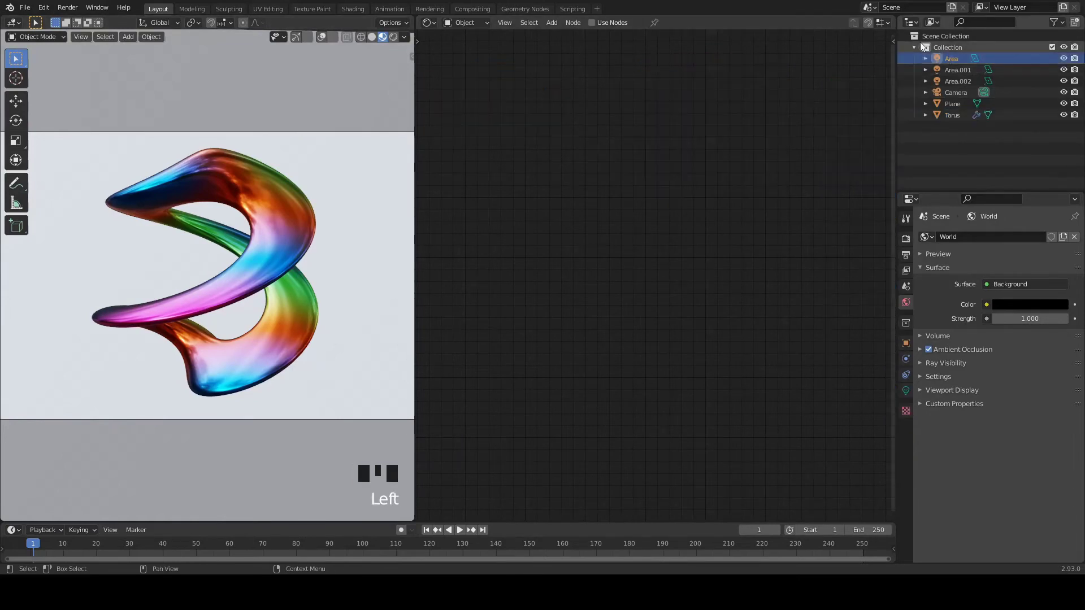
Step: Give the ground plane a new material with roughness near 0.78 and a soft pink base colour
{"action": "left_click", "coordinate": [361, 216]}
{"action": "key", "text": "ctrl+s"}
{"action": "left_click_drag", "start_coordinate": [678, 27], "coordinate": [741, 242]}
{"action": "middle_click", "coordinate": [741, 242]}
{"action": "left_click_drag", "start_coordinate": [712, 248], "coordinate": [765, 151]}
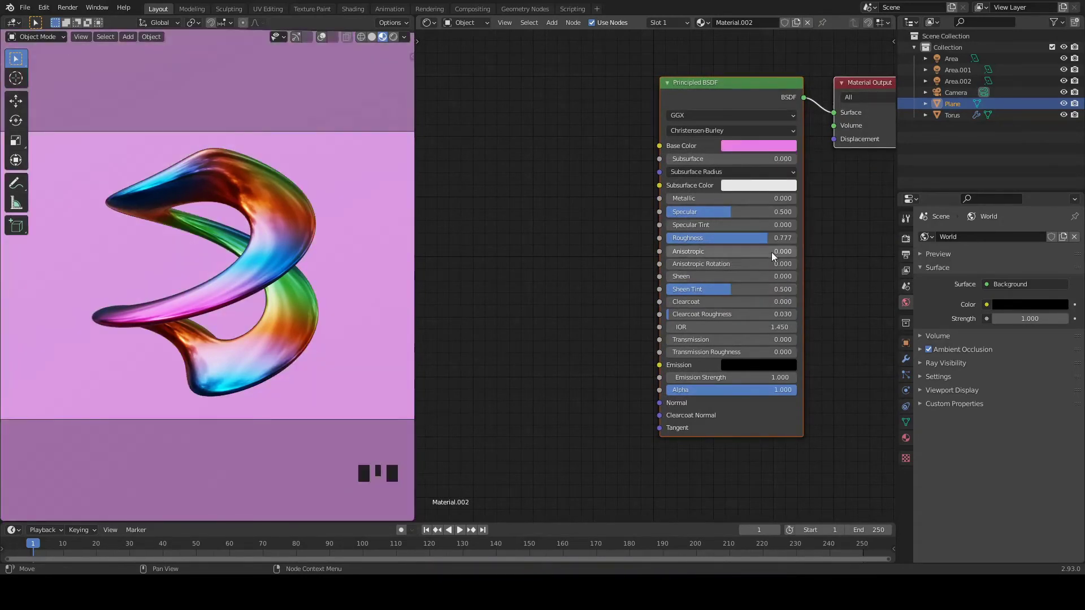
{"action": "left_click", "coordinate": [760, 145]}
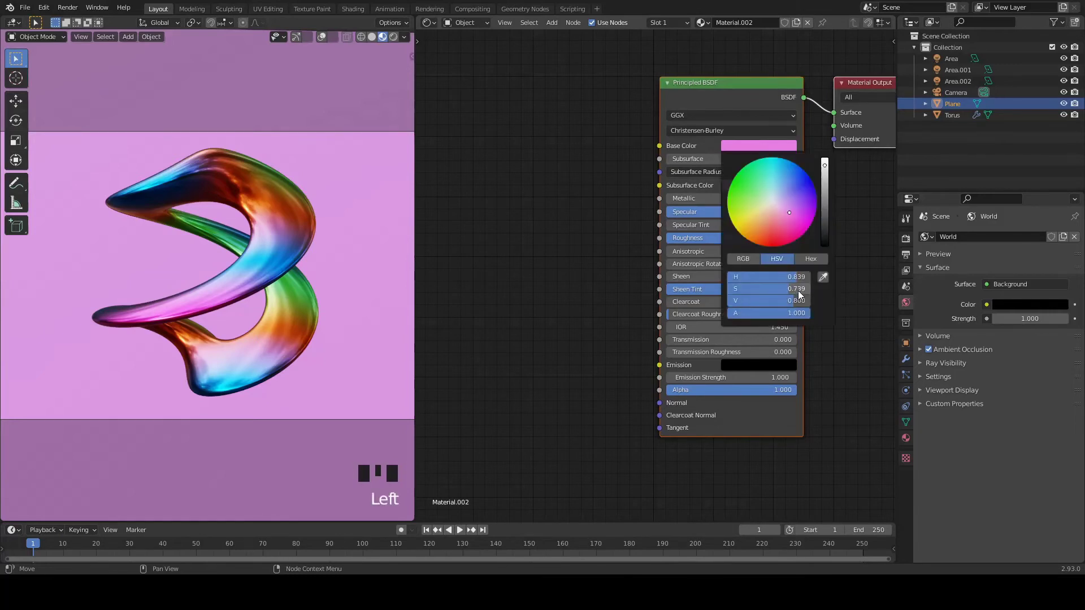
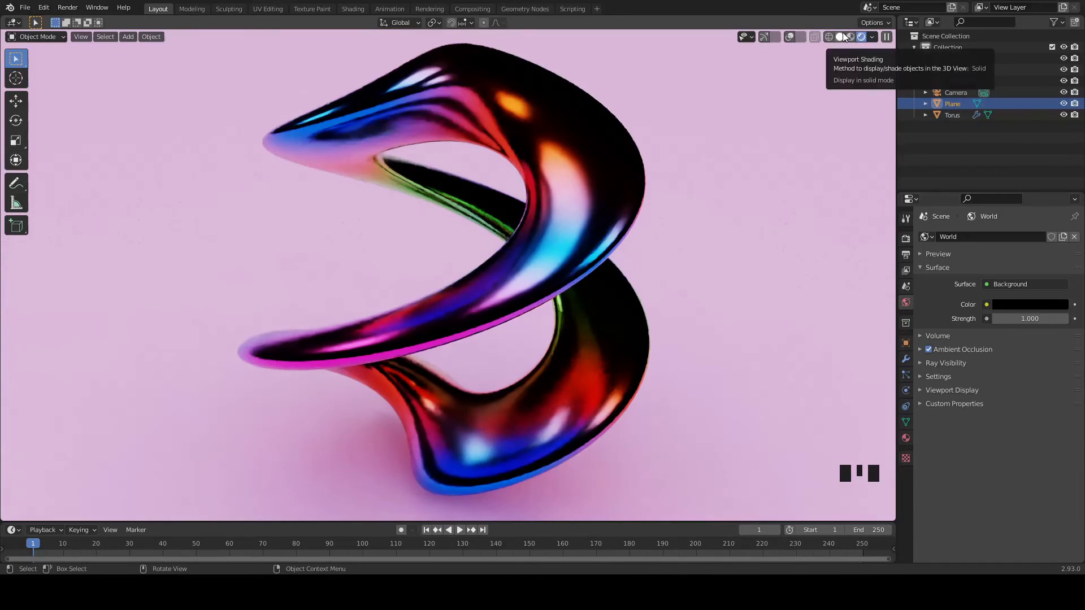
Step: Preview the torus shape without materials and save the scene file
{"action": "left_click_drag", "start_coordinate": [847, 38], "coordinate": [954, 58]}
{"action": "left_click", "coordinate": [956, 63]}
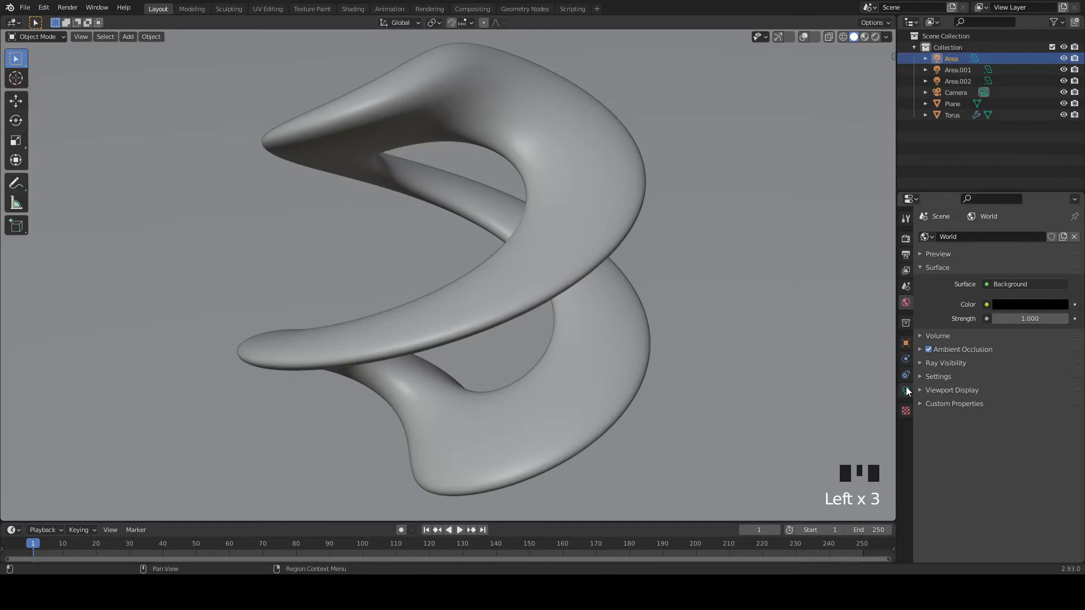
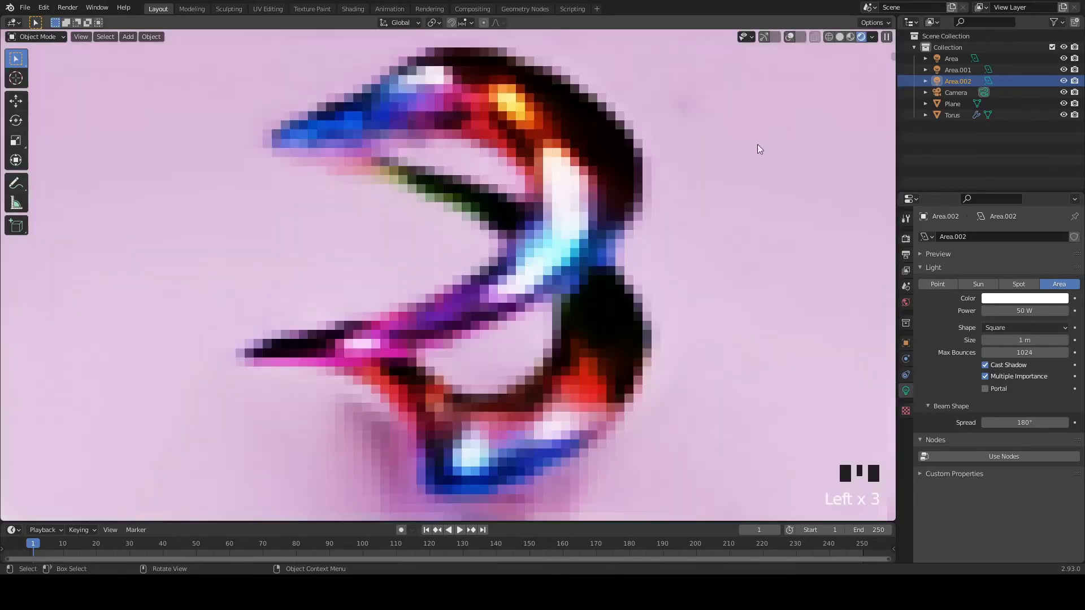
{"action": "key", "text": "ctrl+s"}
{"action": "key", "text": "ctrl+s"}
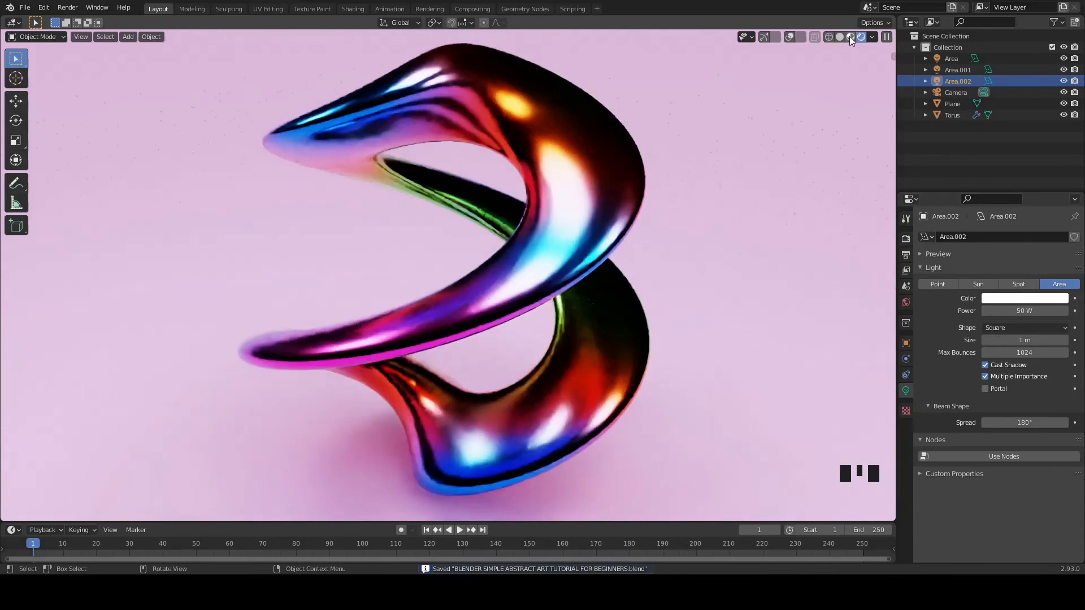
Step: Select the torus, review its material settings and save again
{"action": "left_click_drag", "start_coordinate": [852, 39], "coordinate": [641, 149]}
{"action": "left_click", "coordinate": [608, 168]}
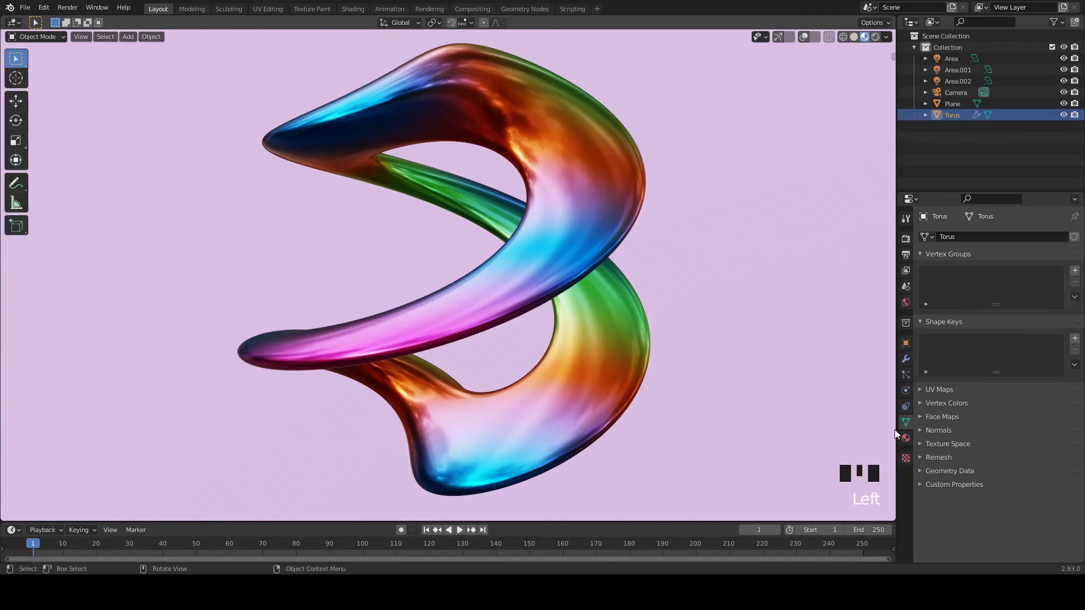
{"action": "left_click", "coordinate": [906, 442]}
{"action": "left_click_drag", "start_coordinate": [1022, 492], "coordinate": [1026, 492]}
{"action": "left_click_drag", "start_coordinate": [1026, 492], "coordinate": [878, 42]}
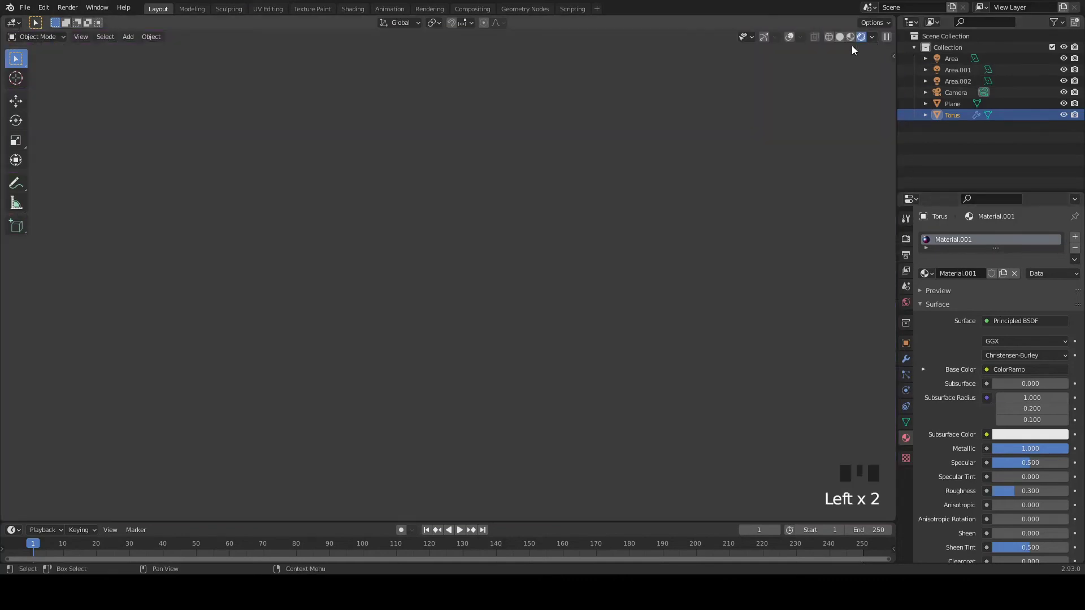
{"action": "key", "text": "ctrl+s"}
{"action": "key", "text": "ctrl+s"}
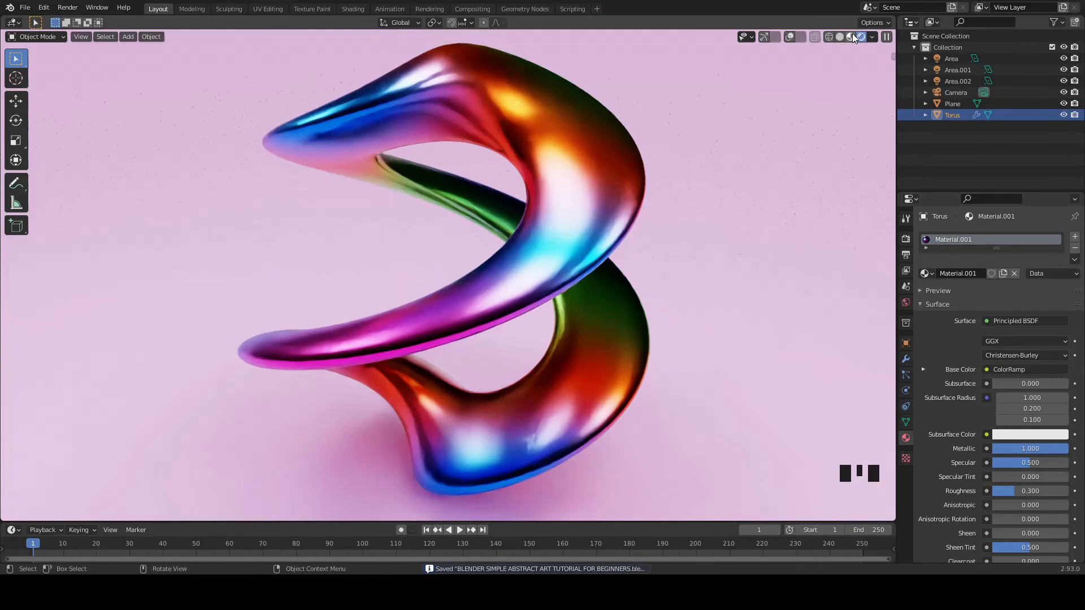
Step: Pull the view back to frame the torus with its surrounding lights and select the first area light
{"action": "left_click_drag", "start_coordinate": [854, 37], "coordinate": [704, 145]}
{"action": "scroll", "scroll_direction": "down", "scroll_amount": 3}
{"action": "left_click_drag", "start_coordinate": [808, 43], "coordinate": [781, 41]}
{"action": "left_click_drag", "start_coordinate": [588, 120], "coordinate": [449, 53]}
{"action": "left_click", "coordinate": [448, 53]}
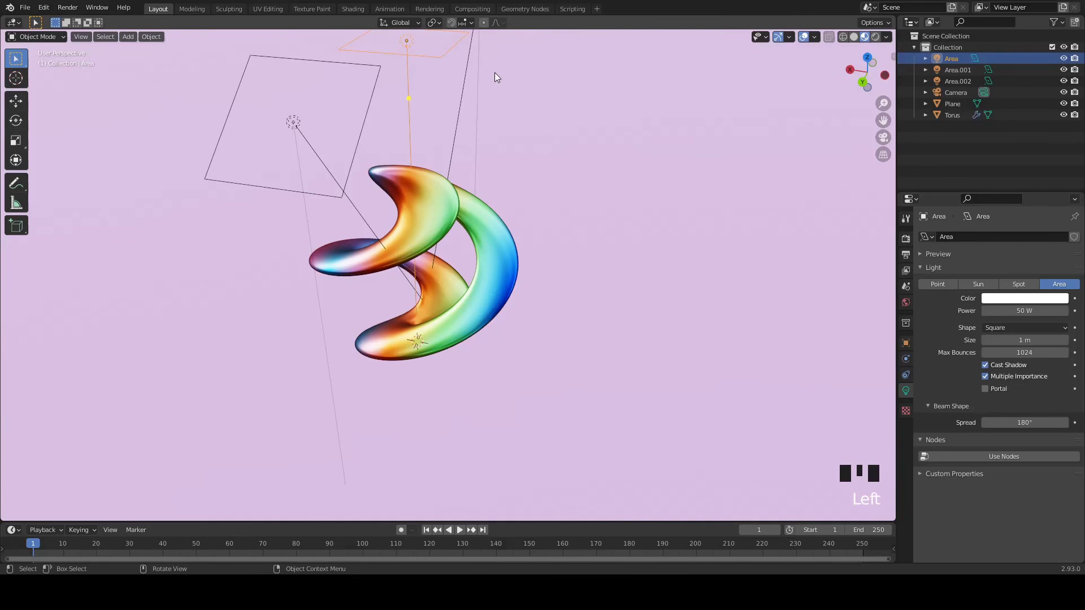
Step: Duplicate the area light and move the copy about 1.44 m sideways along X
{"action": "key", "text": "shift+d"}
{"action": "key", "text": "g"}
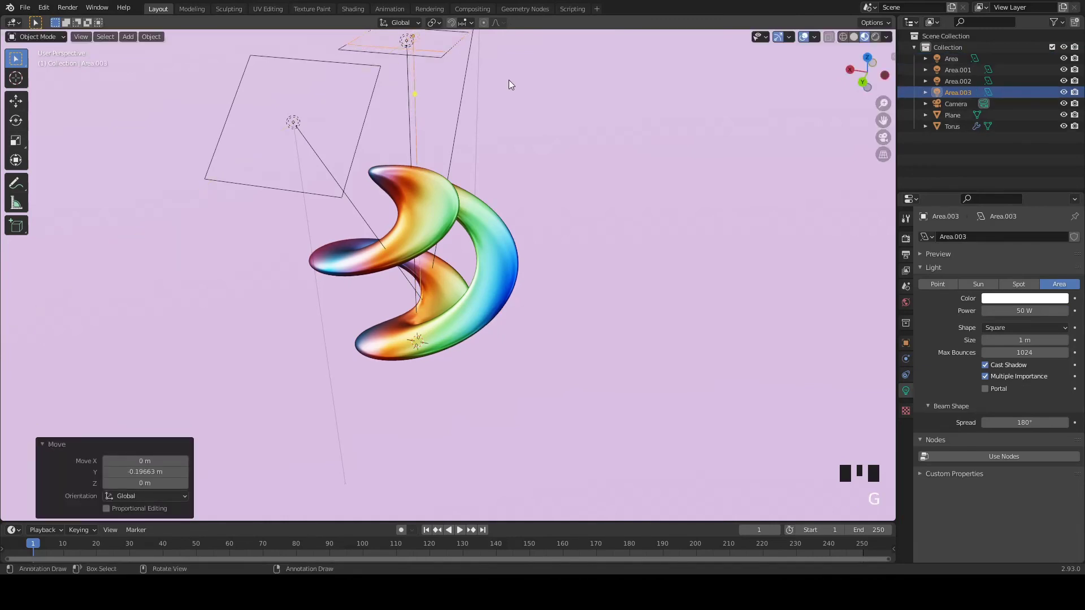
{"action": "key", "text": "ctrl+z"}
{"action": "key", "text": "g"}
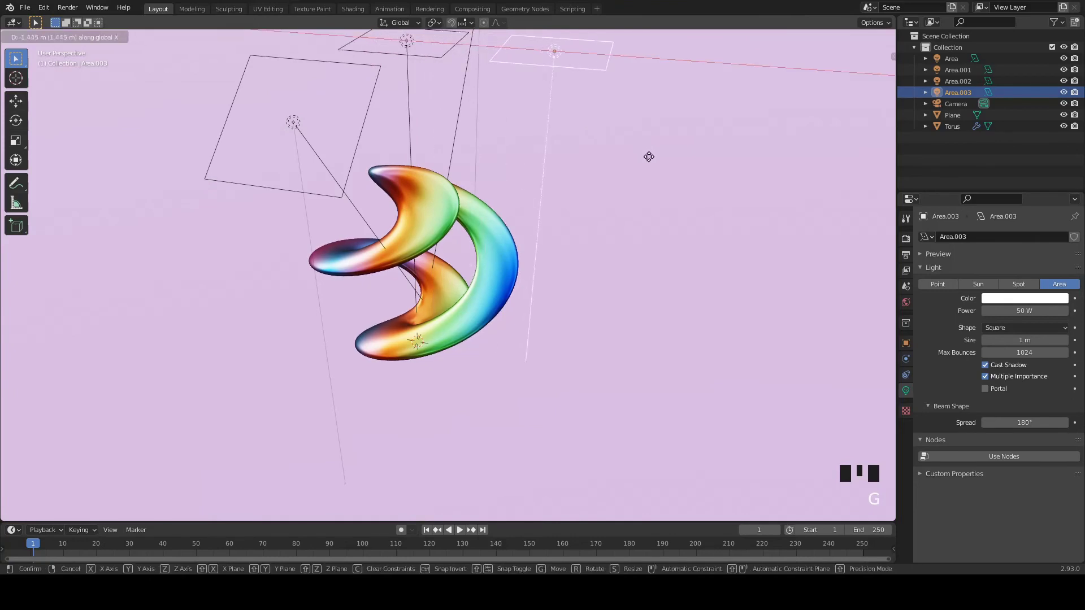
{"action": "key", "text": "r"}
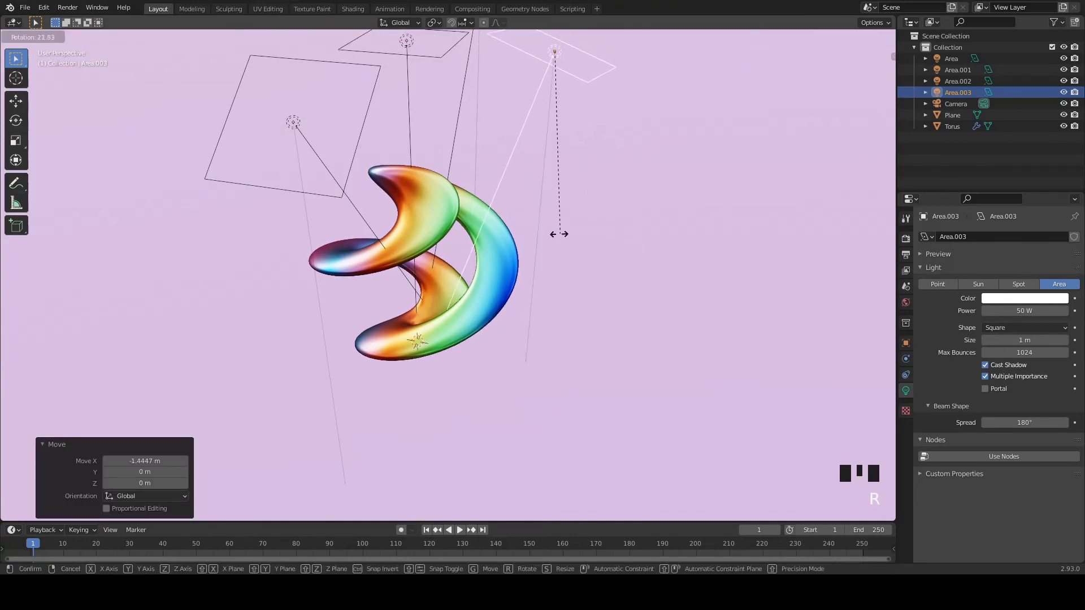
Step: Turn the new light 35° toward the torus and return to the camera view
{"action": "key", "text": "ctrl+s"}
{"action": "left_click_drag", "start_coordinate": [527, 202], "coordinate": [643, 202]}
{"action": "key", "text": "KP_0"}
{"action": "scroll", "scroll_direction": "up", "scroll_amount": 3}
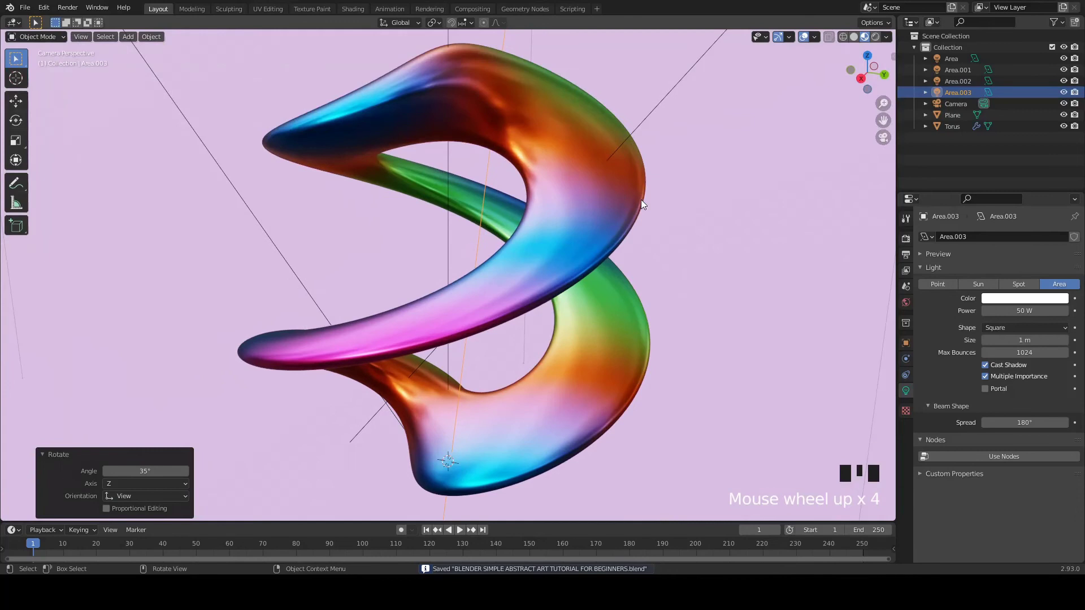
Step: Hide viewport overlays to preview the four-light rendered shot, and save the scene
{"action": "key", "text": "ctrl+s"}
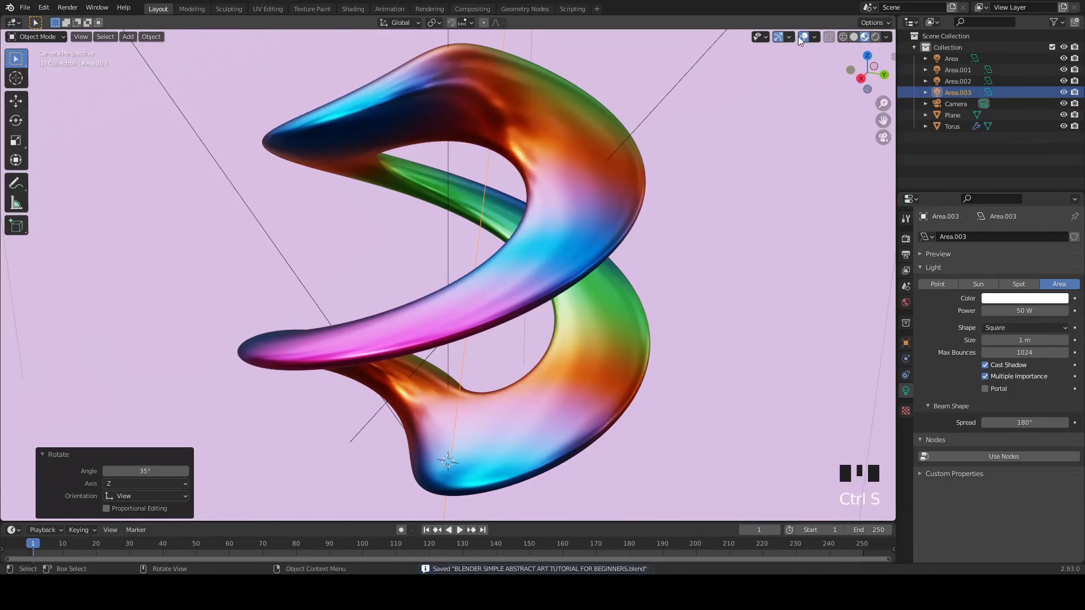
{"action": "left_click", "coordinate": [805, 39]}
{"action": "left_click", "coordinate": [779, 38]}
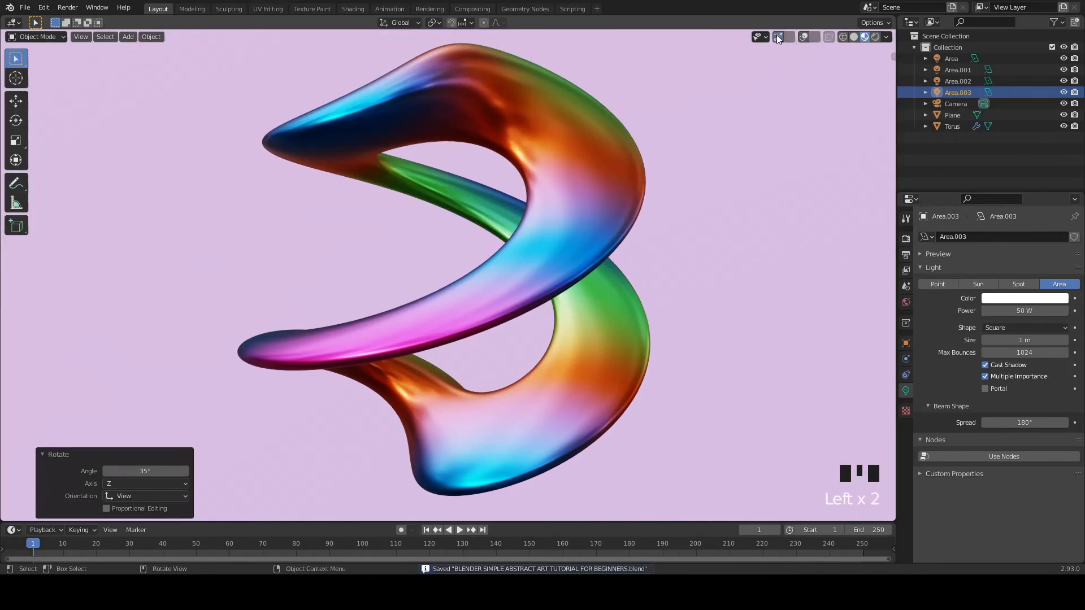
{"action": "left_click", "coordinate": [877, 39]}
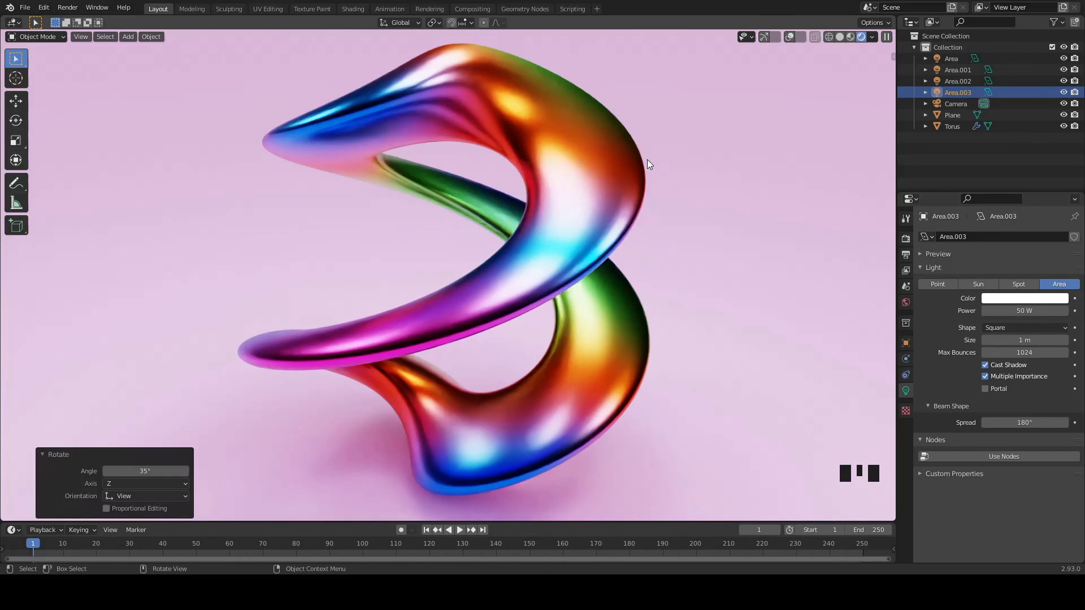
{"action": "key", "text": "ctrl+s"}
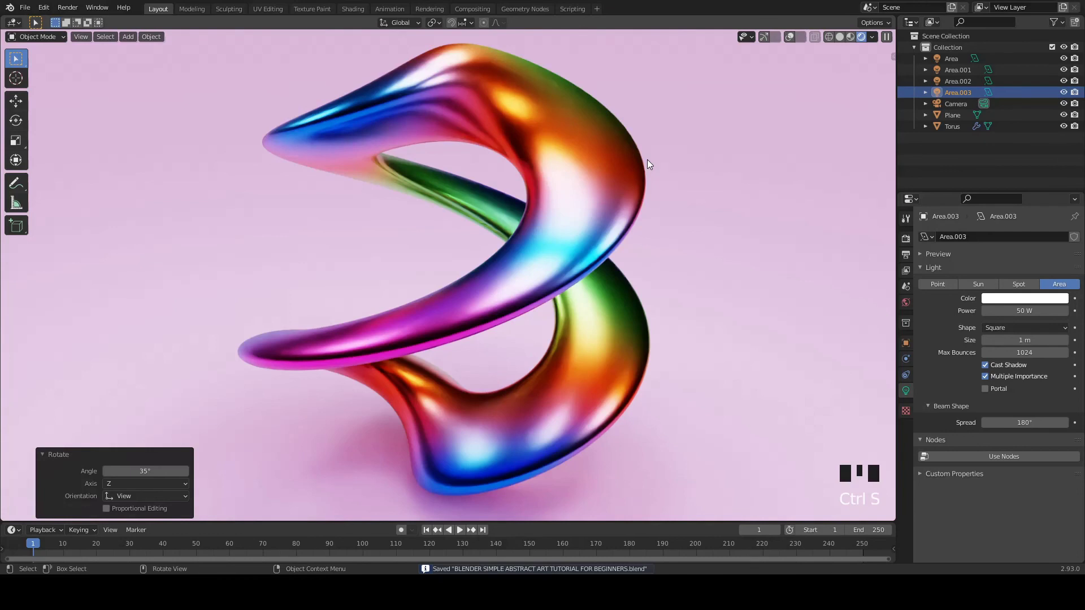